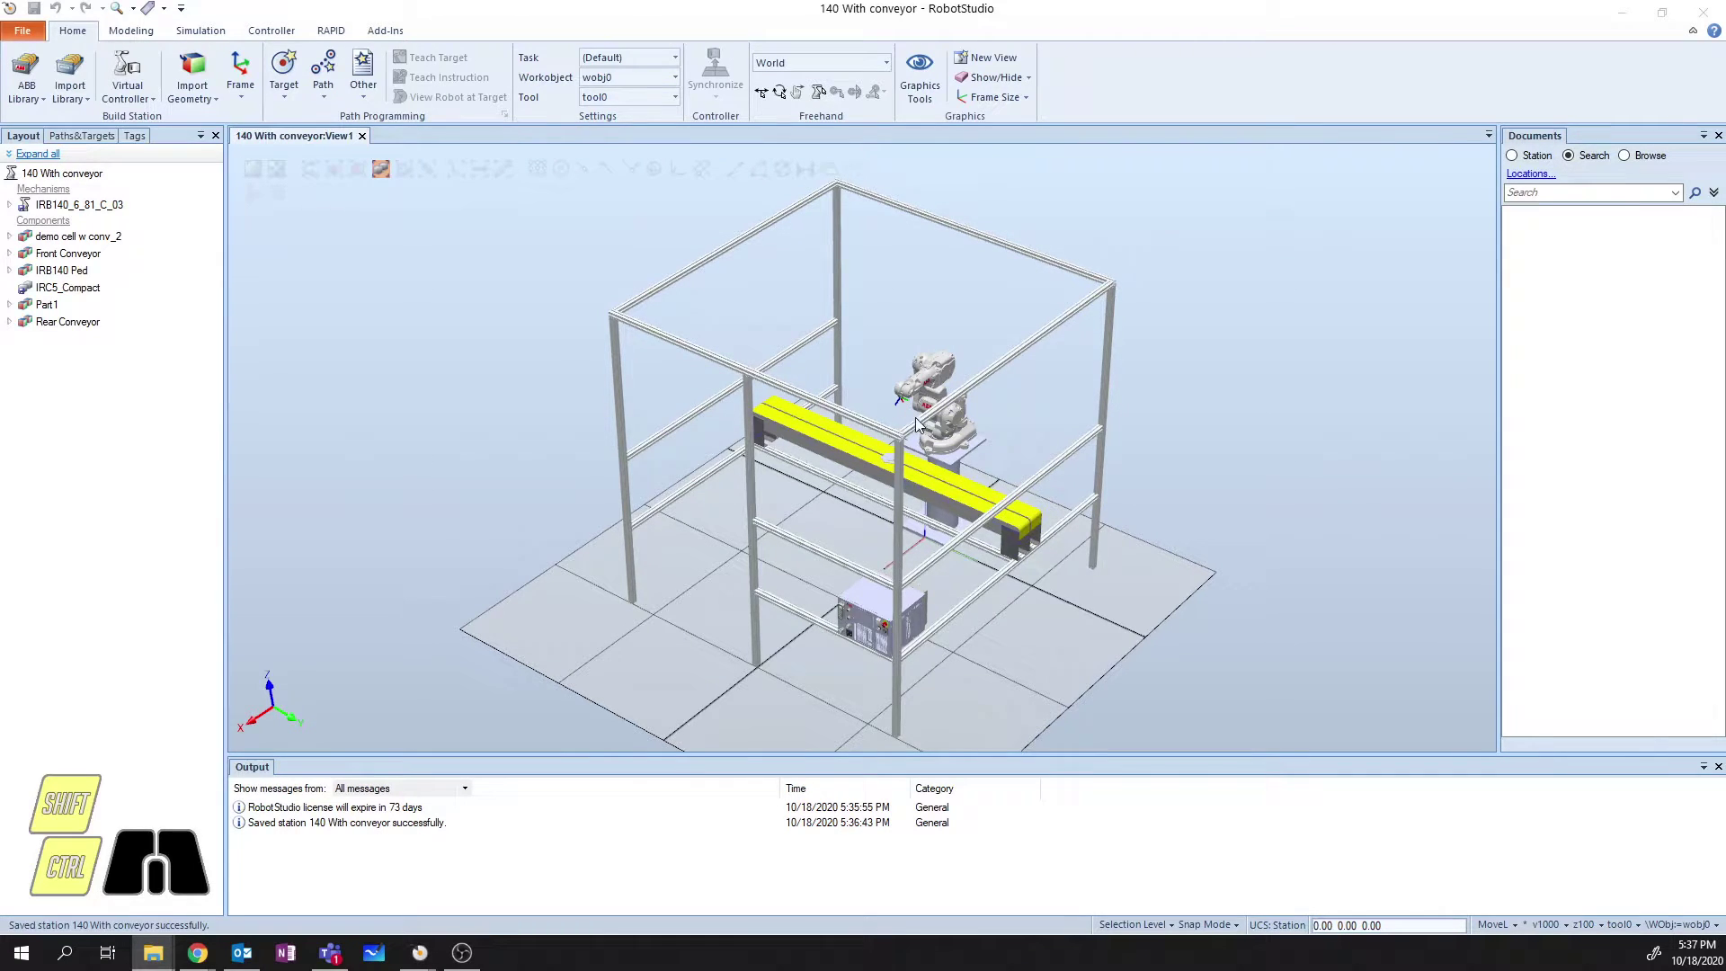
Zoom the 3D view in close on the IRB140 robot over the yellow conveyor.
{"action": "middle_click", "coordinate": [936, 447]}
{"action": "middle_click", "coordinate": [936, 448]}
{"action": "middle_click", "coordinate": [936, 448]}
{"action": "middle_click", "coordinate": [936, 447]}
{"action": "middle_click", "coordinate": [886, 408]}
{"action": "middle_click", "coordinate": [887, 407]}
{"action": "middle_click", "coordinate": [868, 381]}
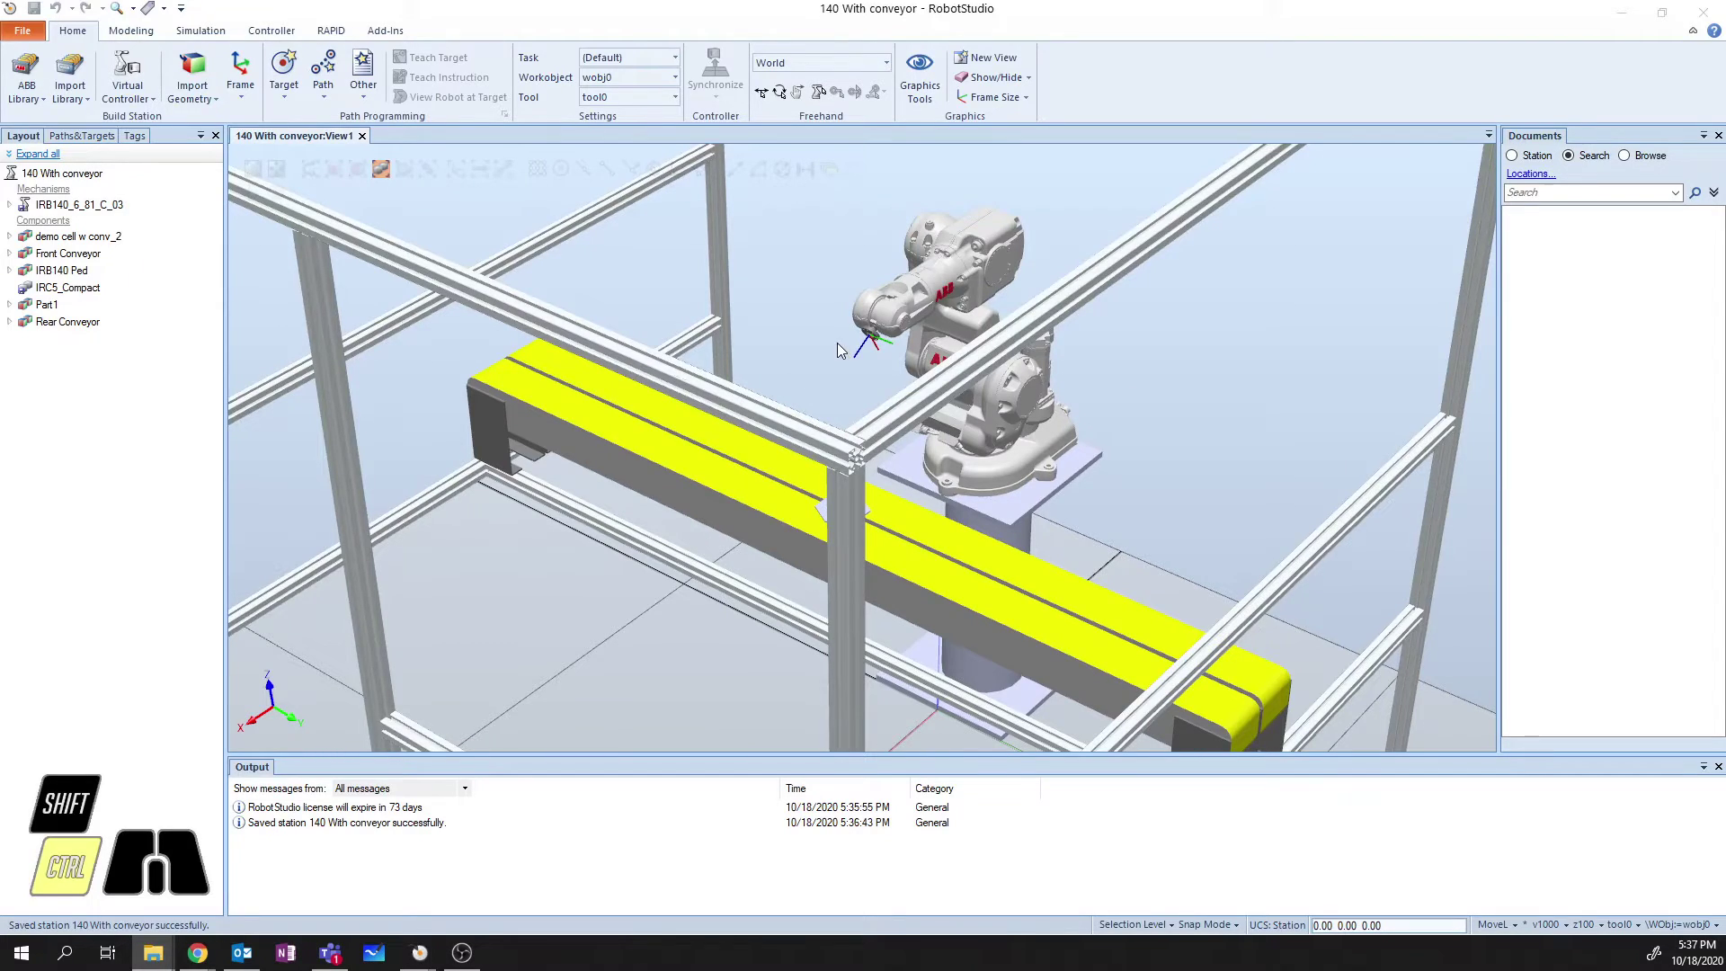
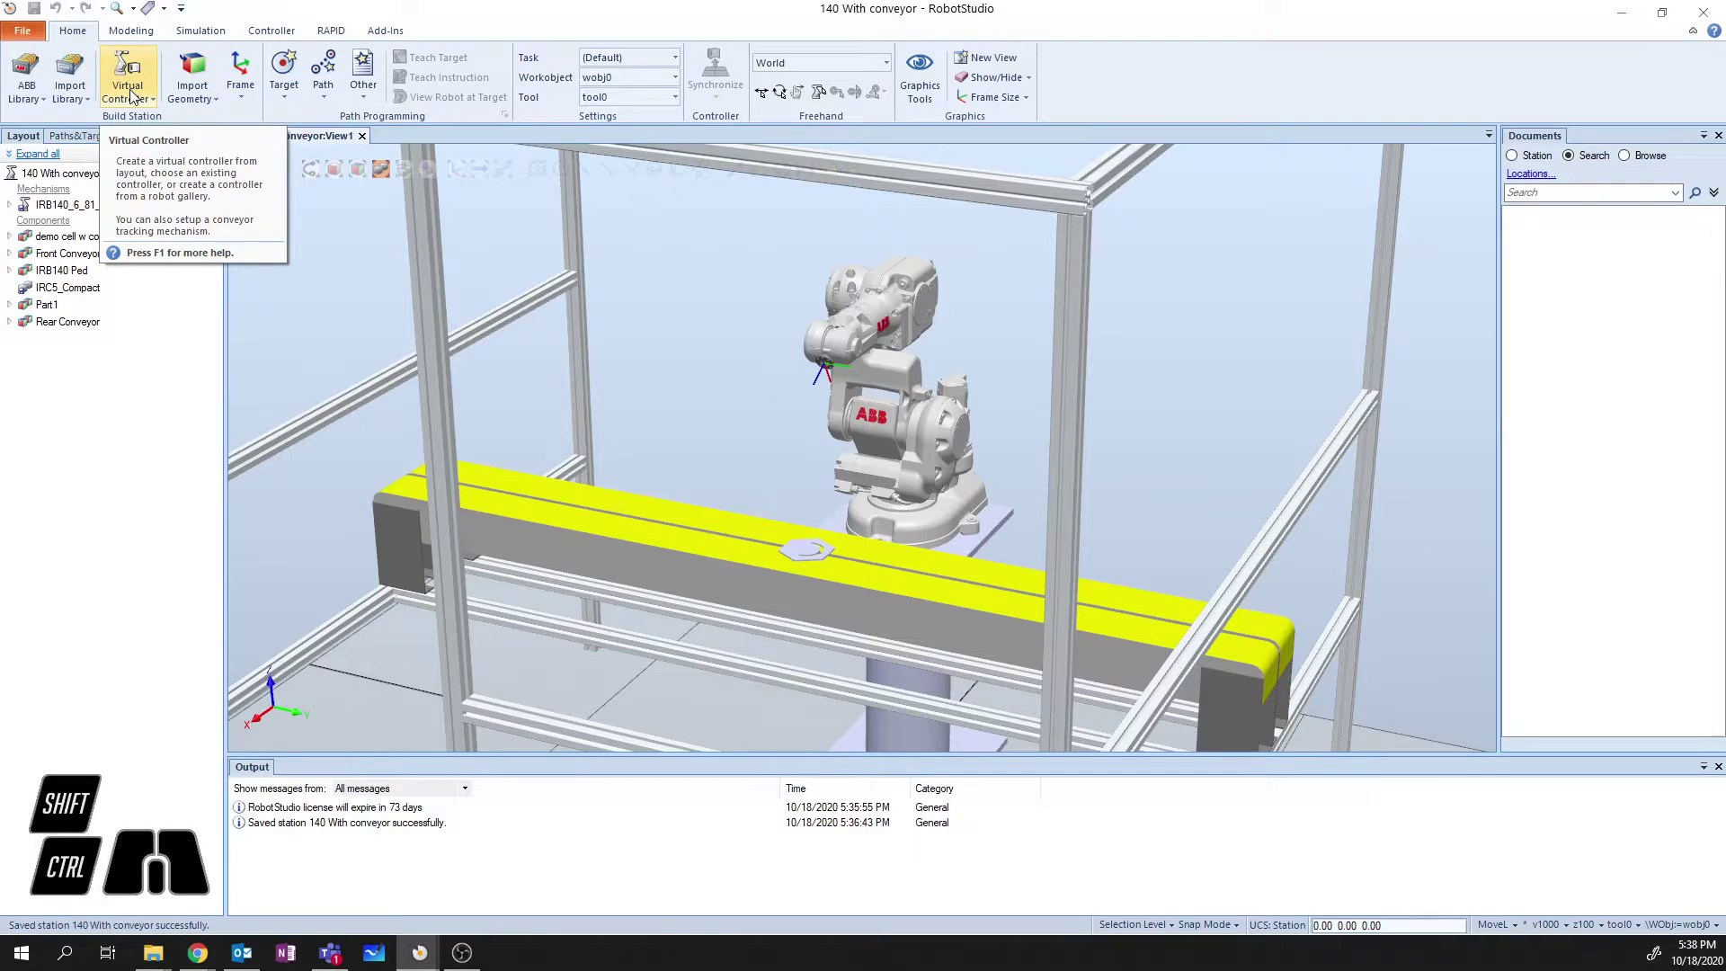
Start creating a virtual controller From Layout via the Home tab's Virtual Controller menu.
{"action": "left_click", "coordinate": [145, 94]}
{"action": "middle_click", "coordinate": [145, 94]}
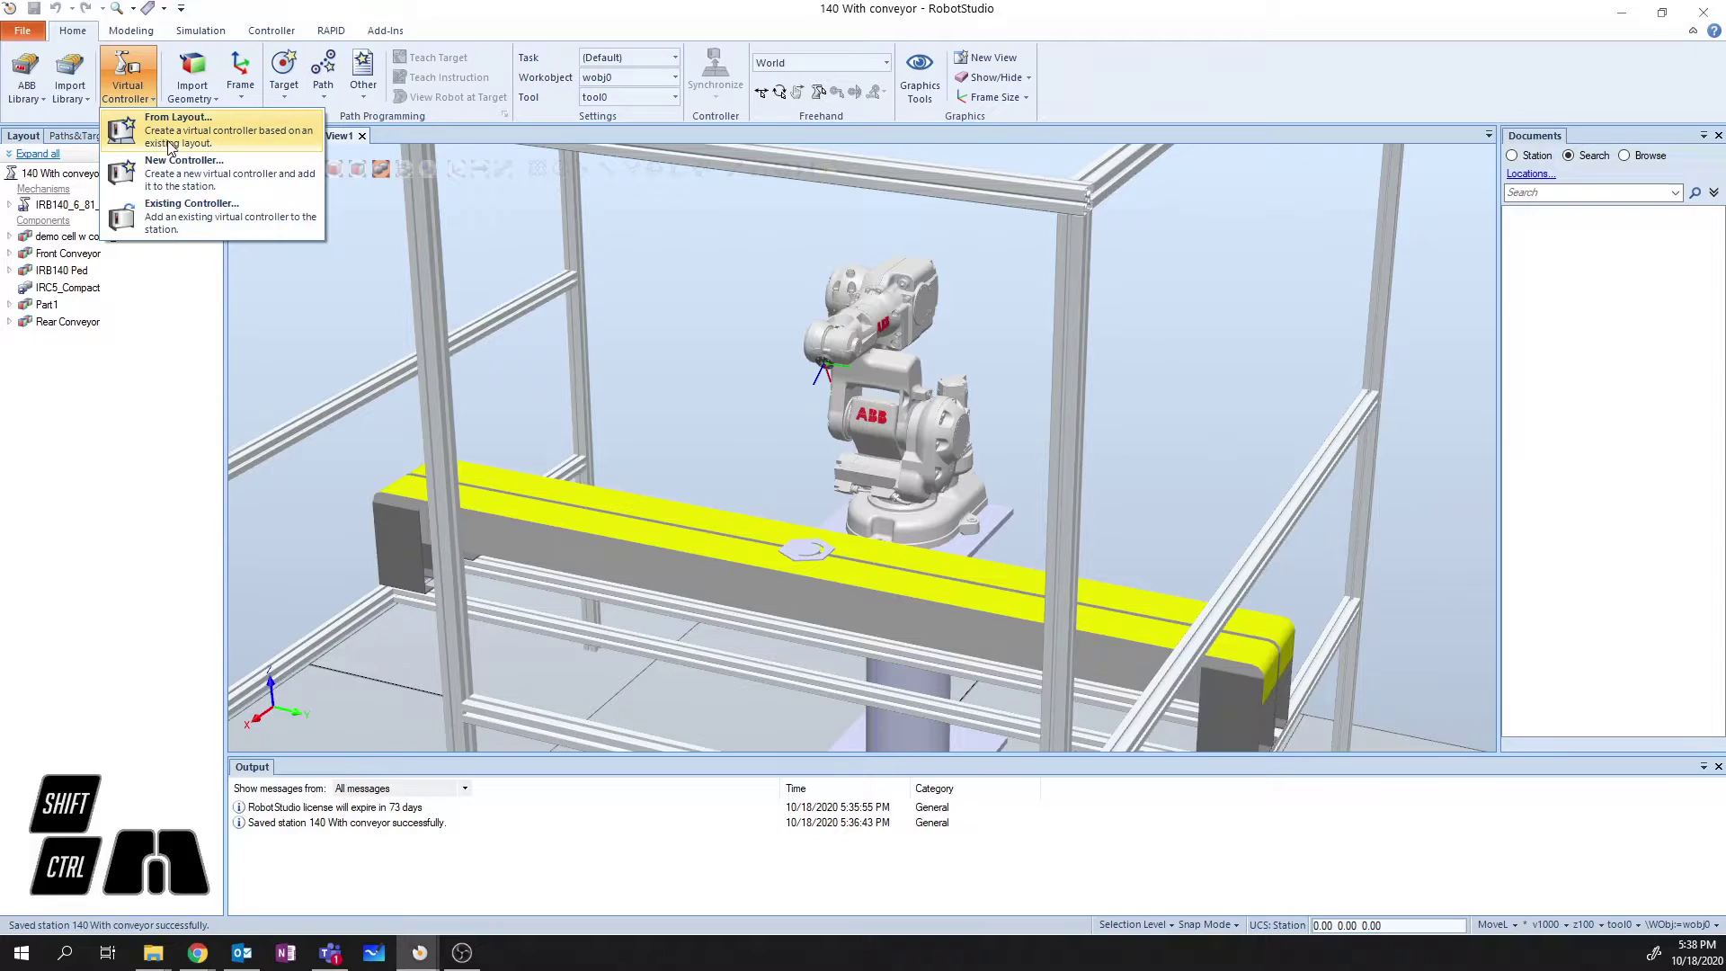
{"action": "left_click", "coordinate": [188, 141]}
{"action": "middle_click", "coordinate": [188, 141]}
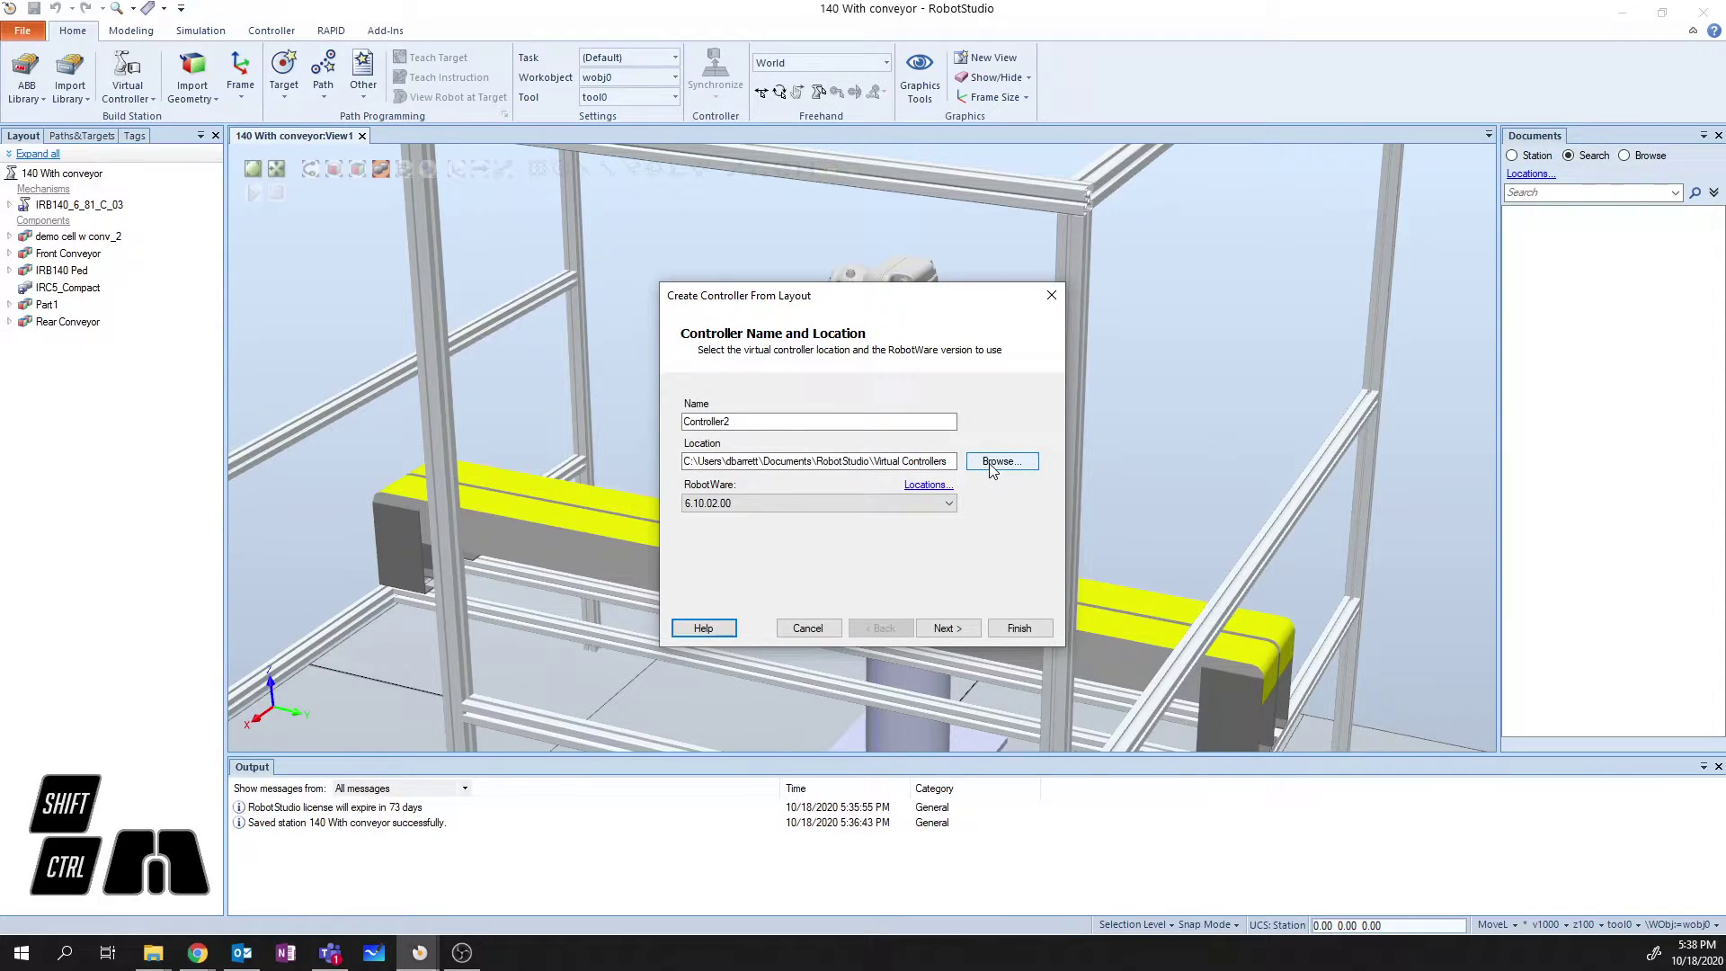
Set the controller location to RS Training > RS Video Demos > Solutions > IRB140 With Conveyor.
{"action": "left_click", "coordinate": [995, 469]}
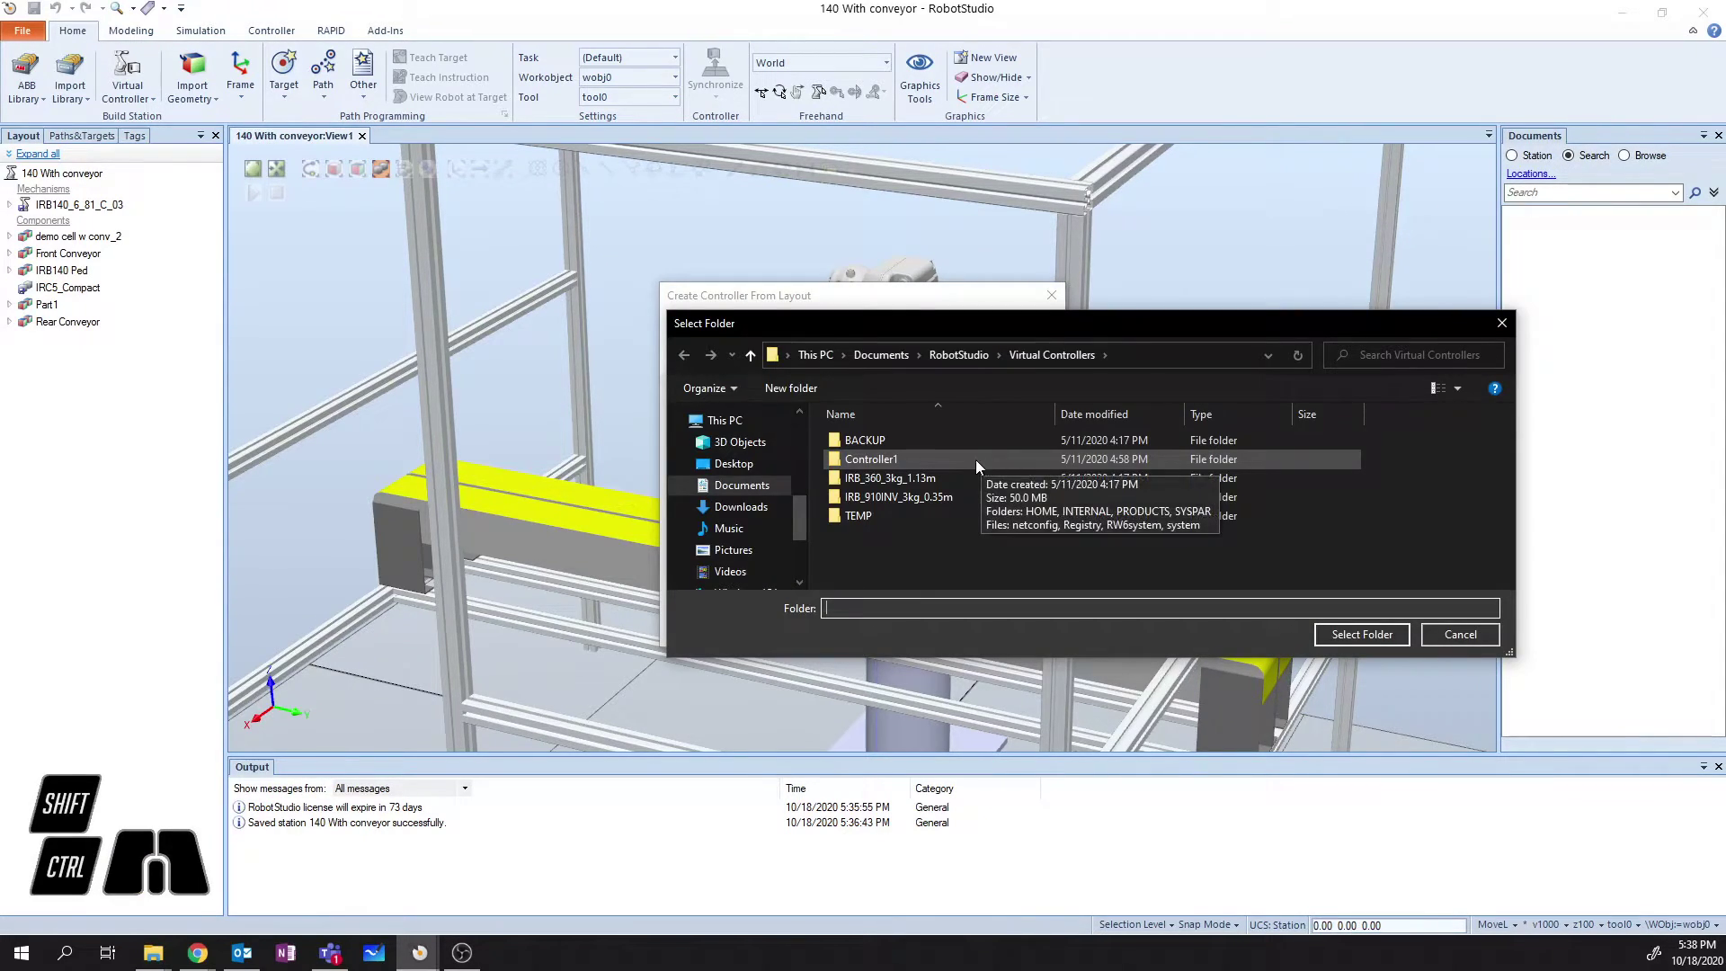
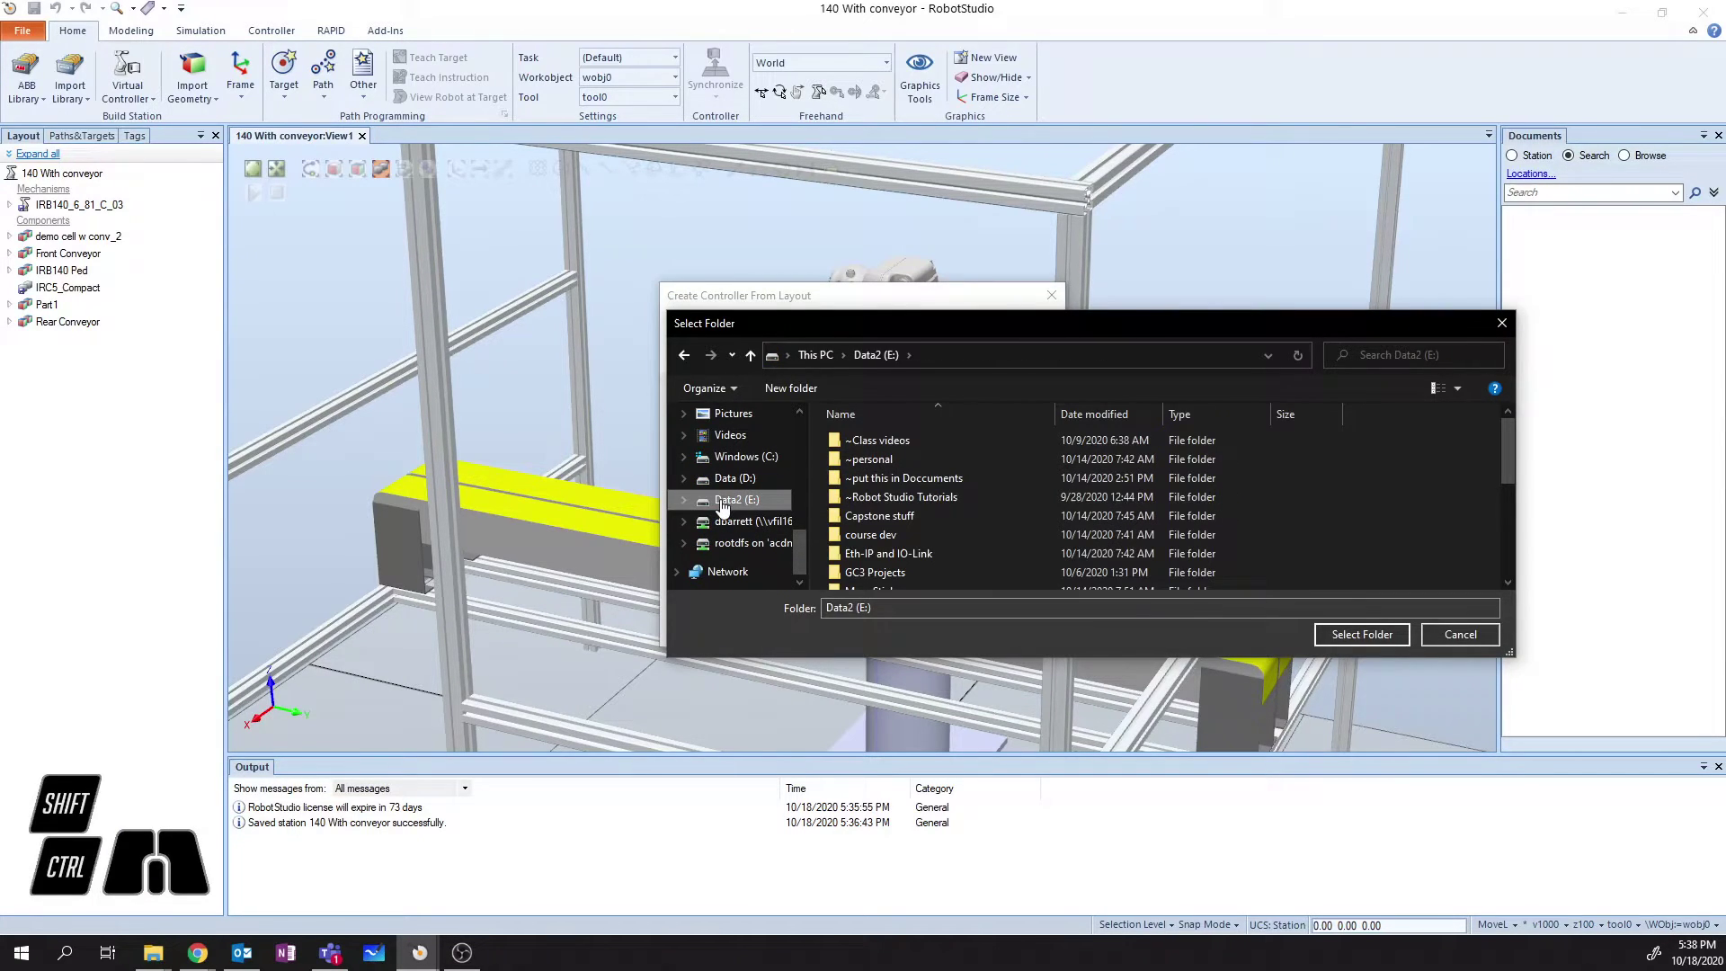
{"action": "scroll", "scroll_direction": "down", "scroll_amount": 3}
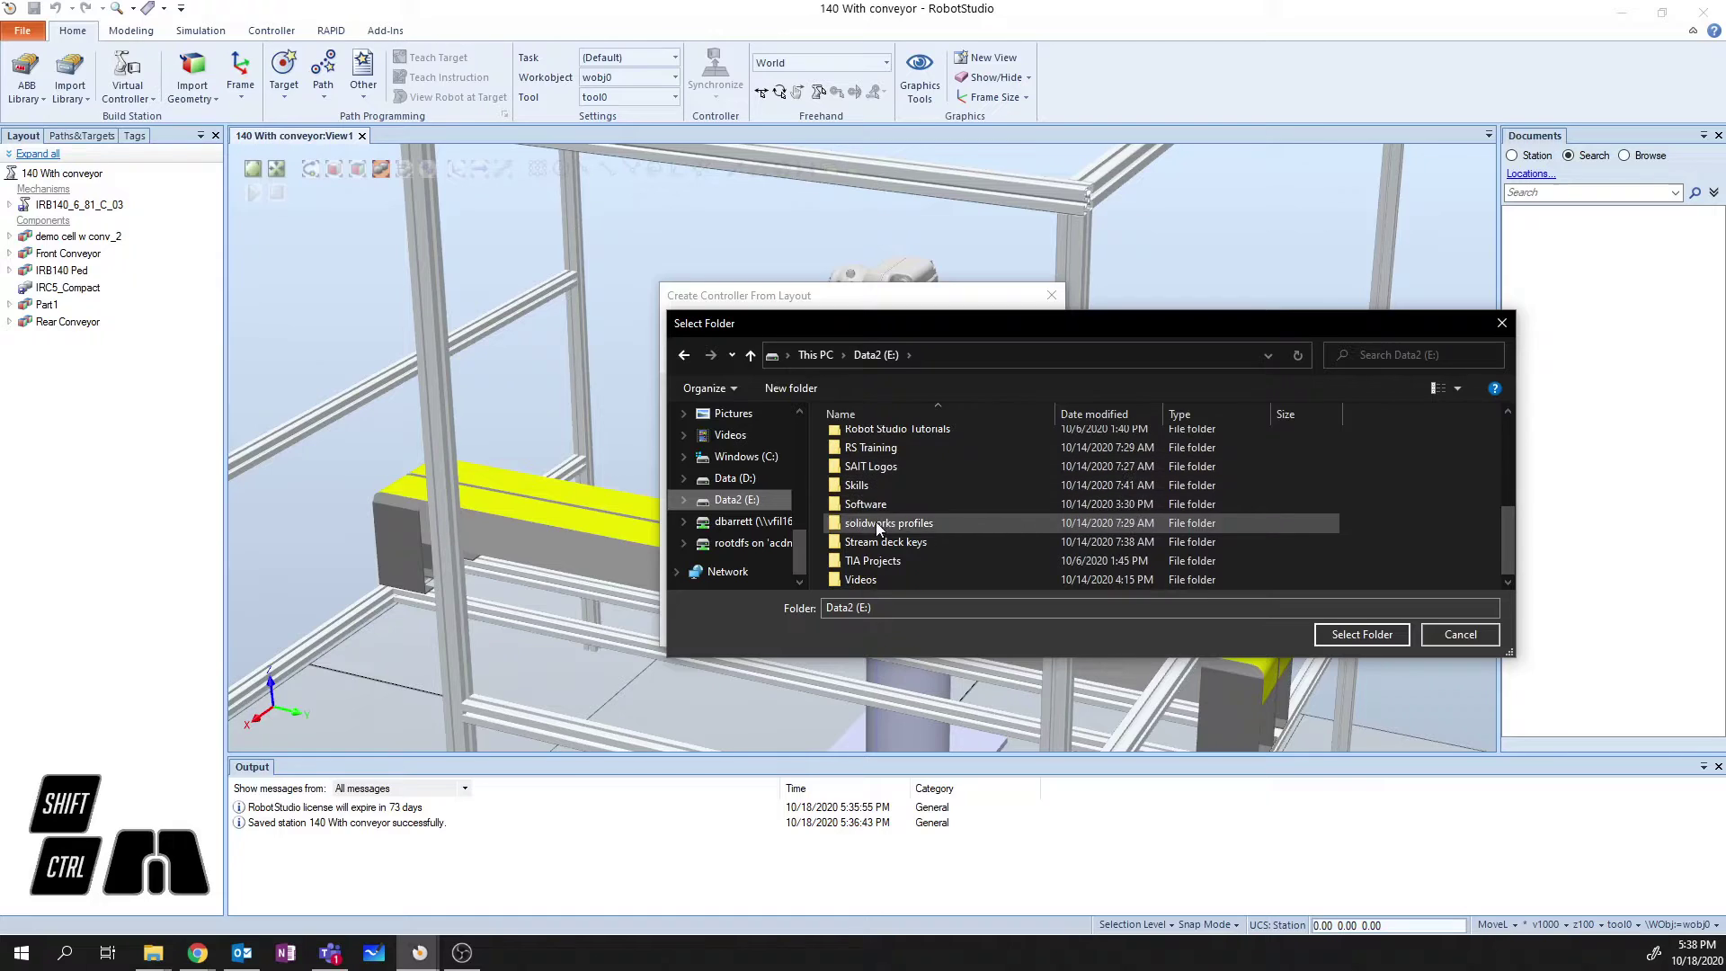
{"action": "double_click", "coordinate": [871, 459]}
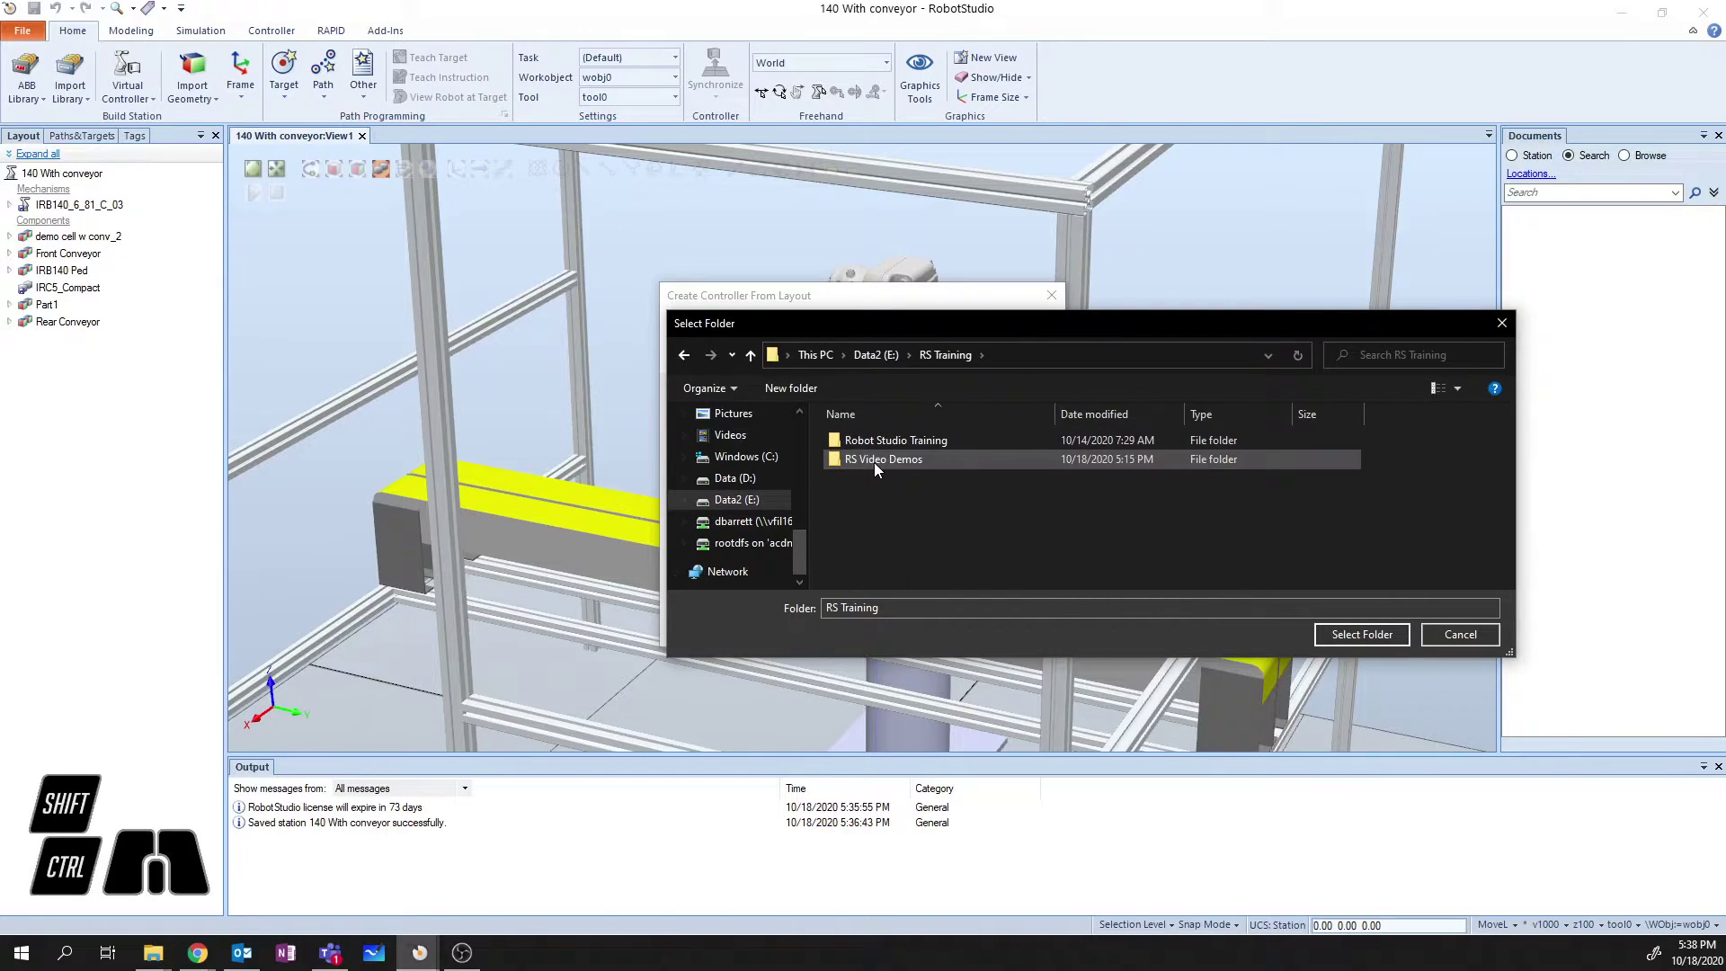
{"action": "double_click", "coordinate": [882, 469]}
{"action": "double_click", "coordinate": [880, 488]}
{"action": "double_click", "coordinate": [901, 488]}
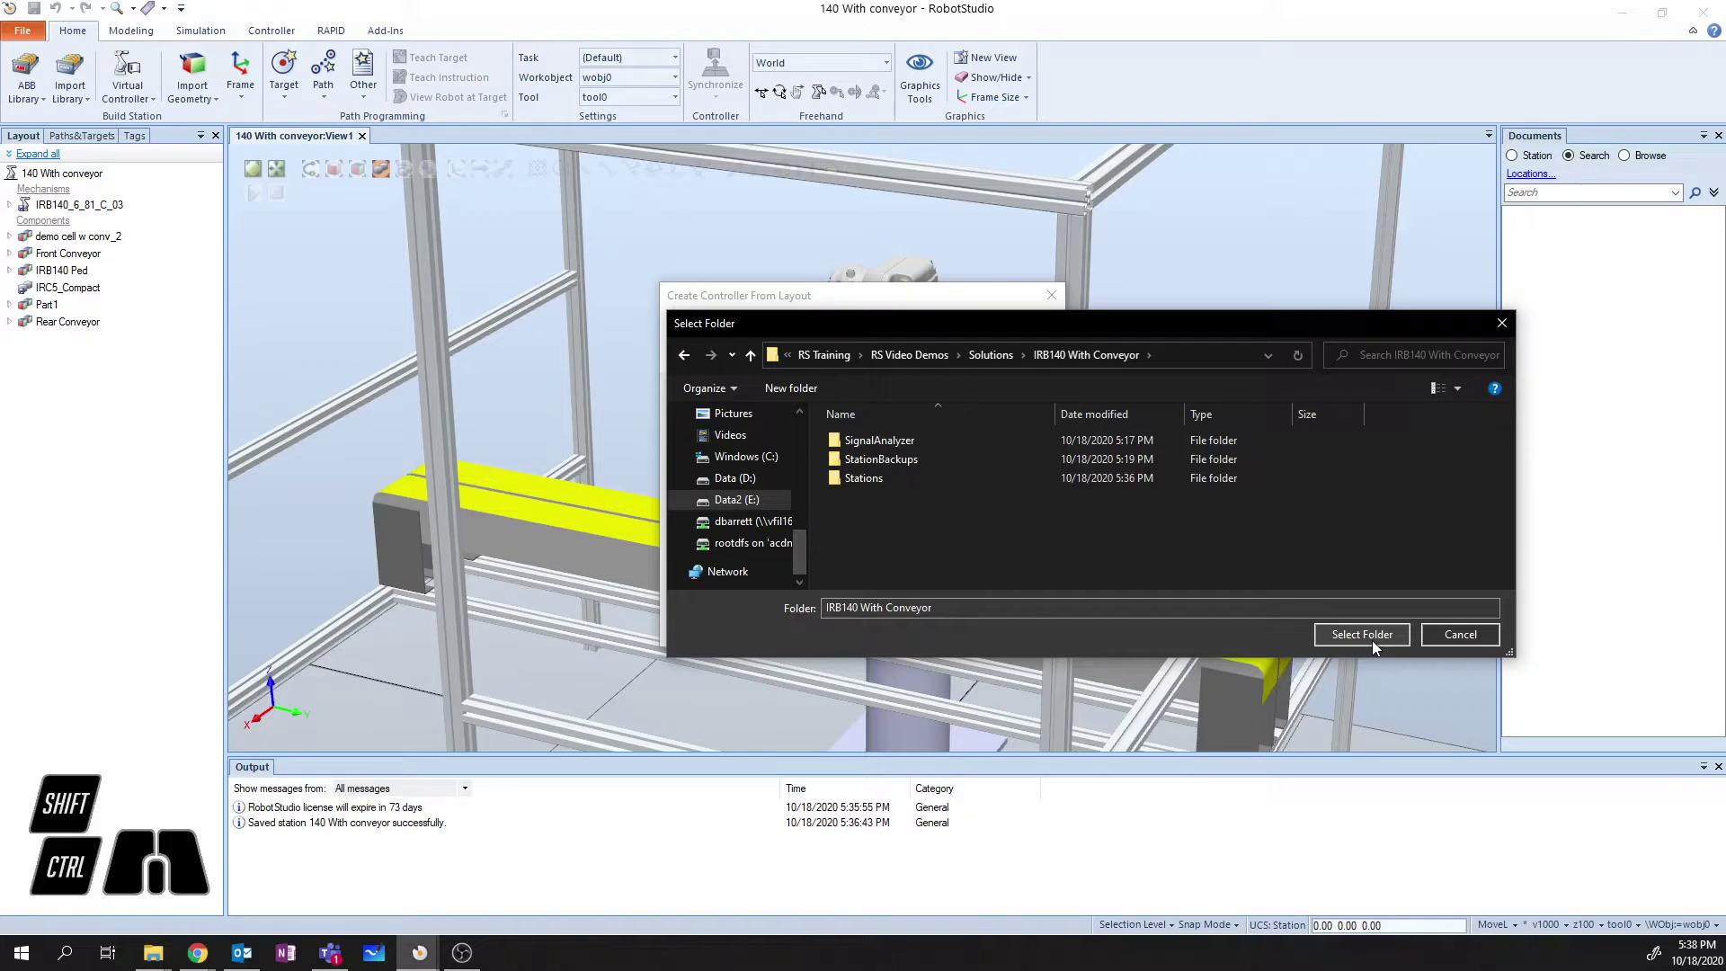
{"action": "left_click", "coordinate": [1376, 649]}
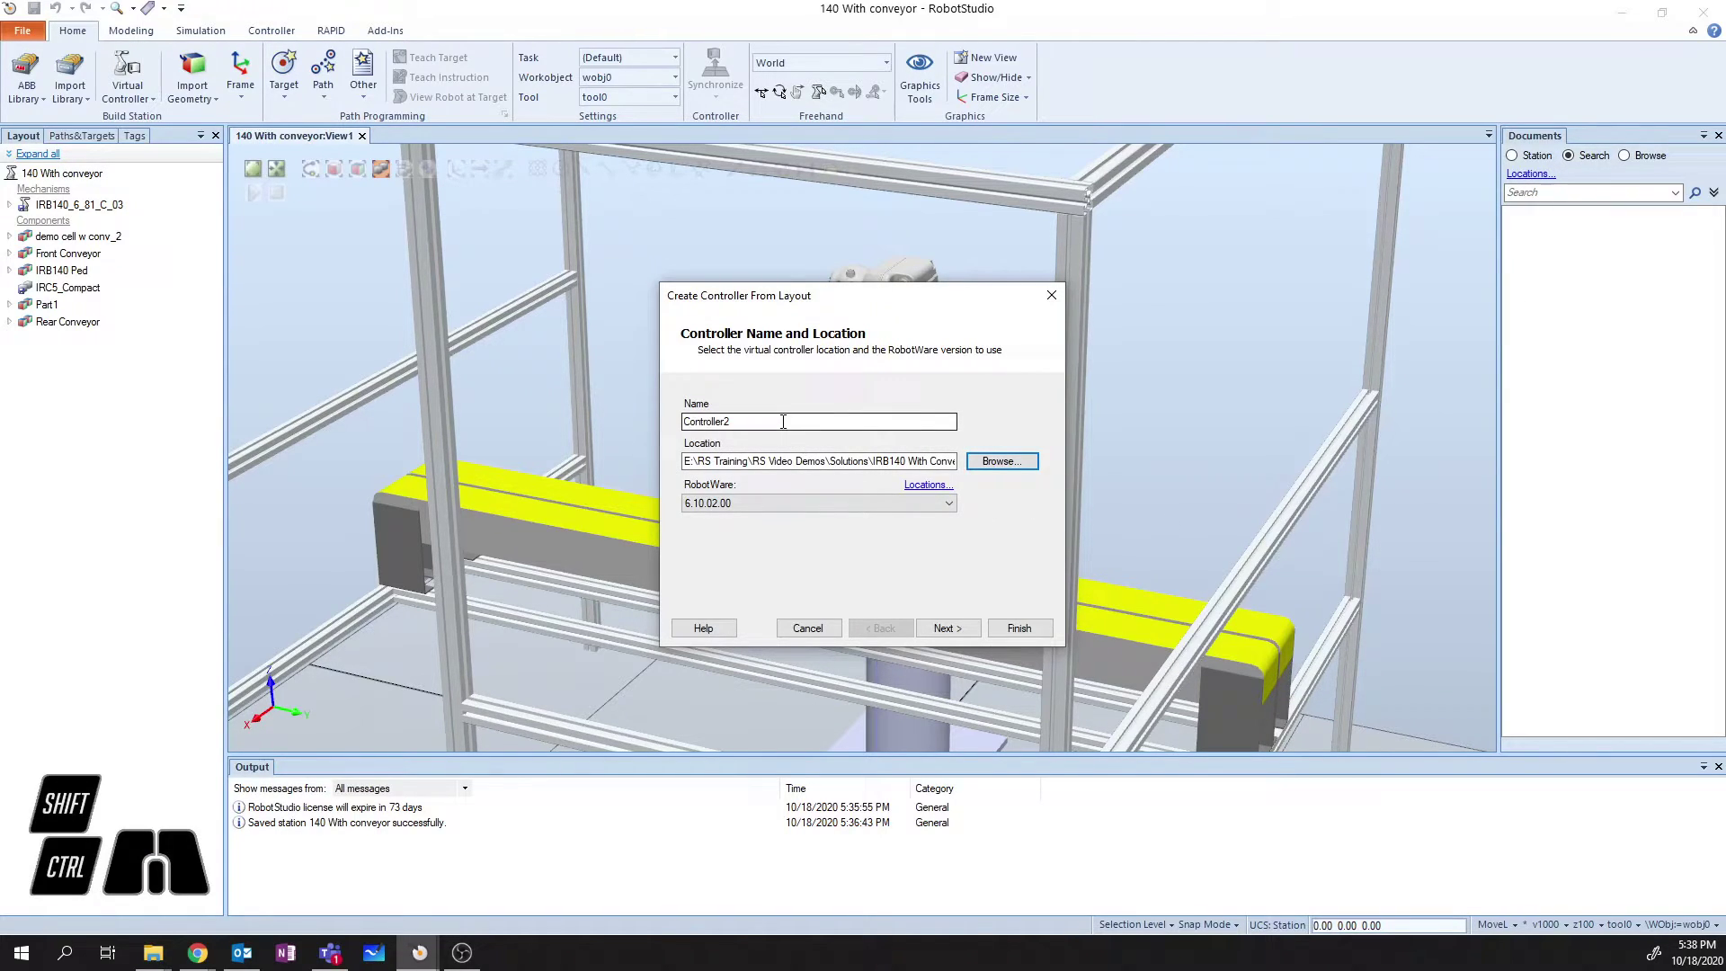
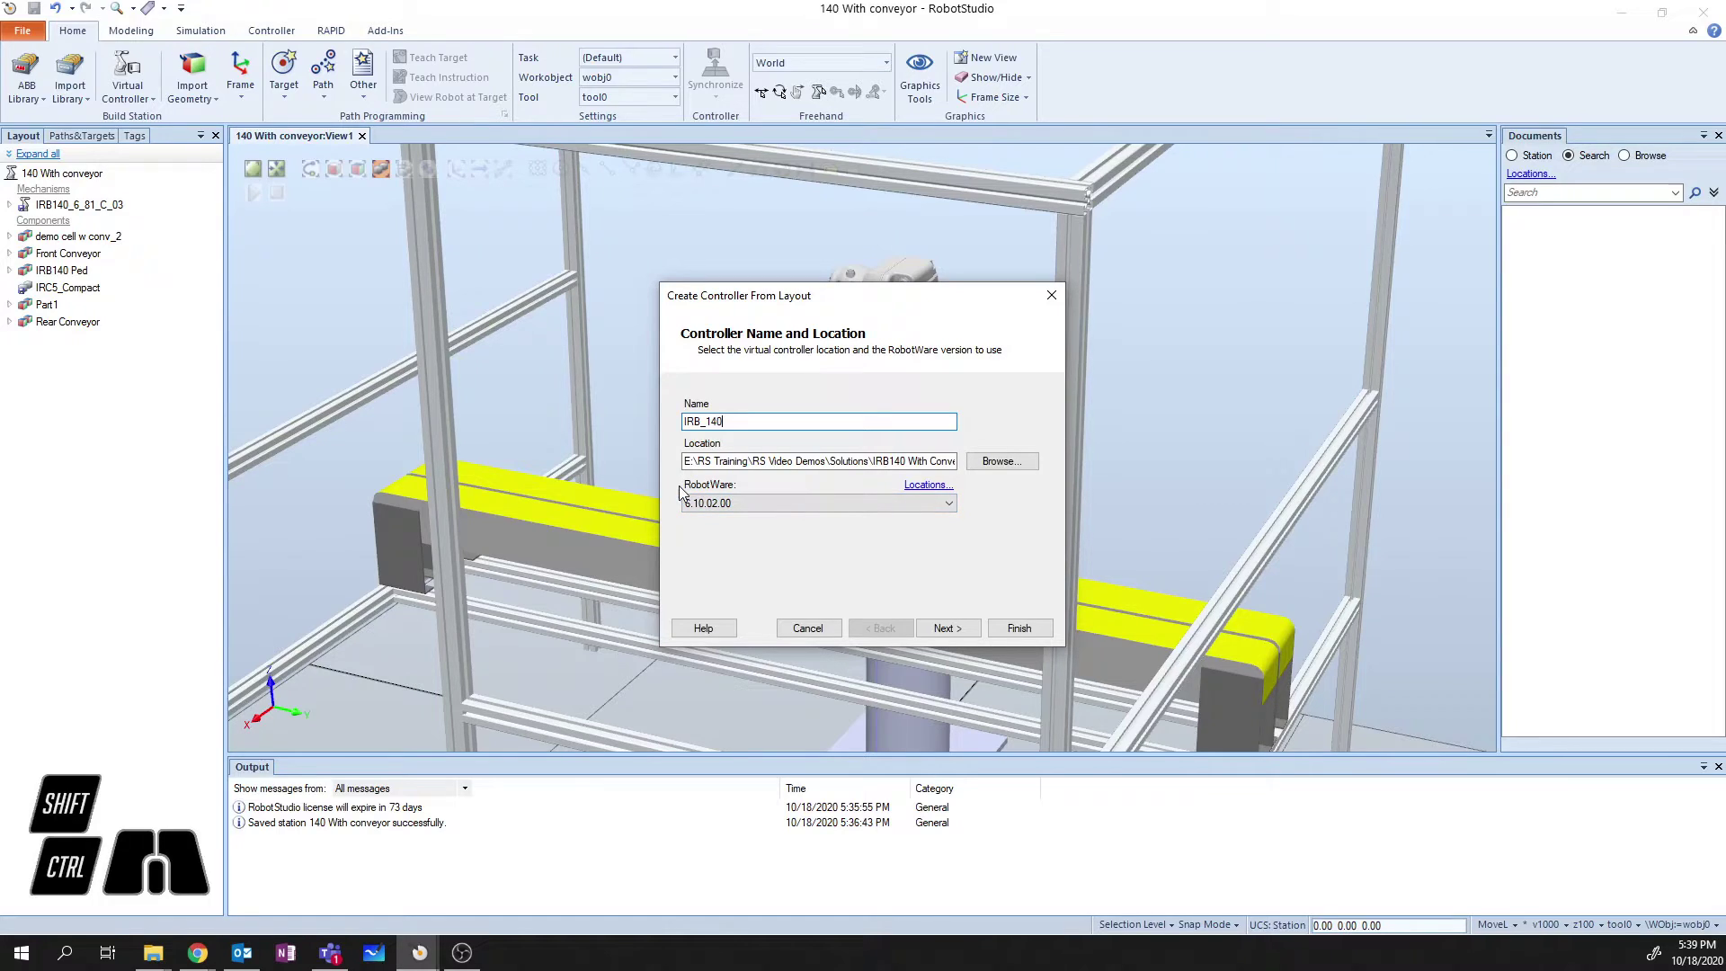
Choose RobotWare version 6.09.00.01 for the IRB_140 controller.
{"action": "left_click", "coordinate": [849, 508]}
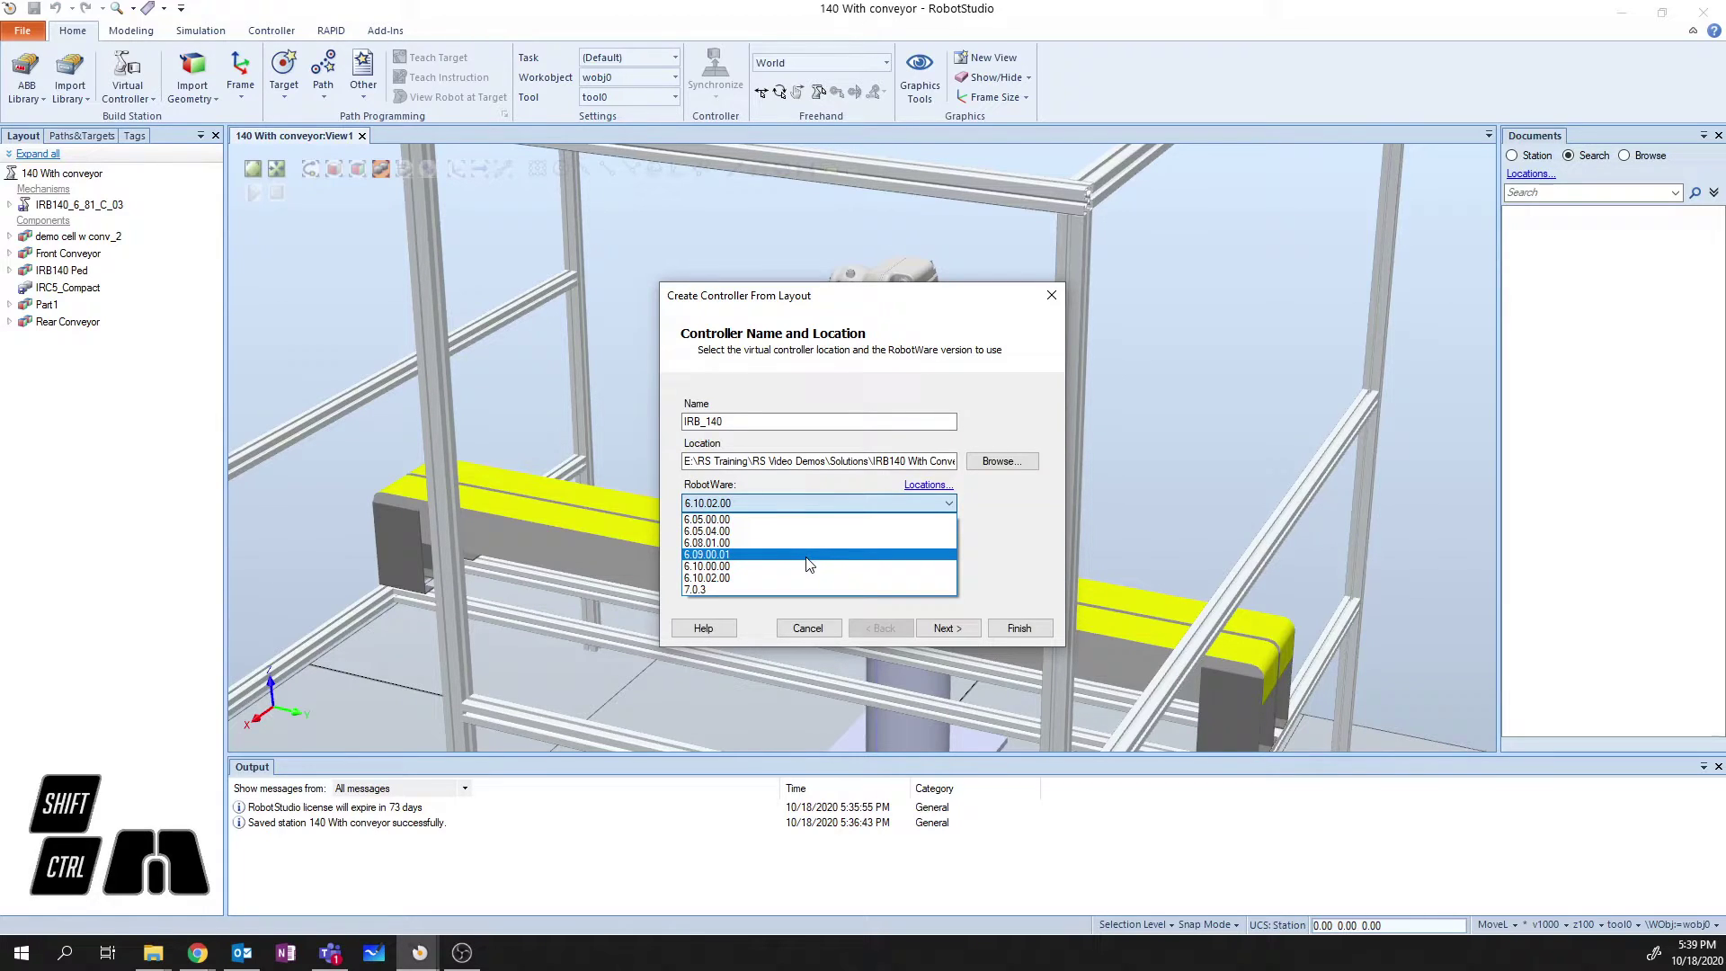
{"action": "left_click", "coordinate": [811, 562]}
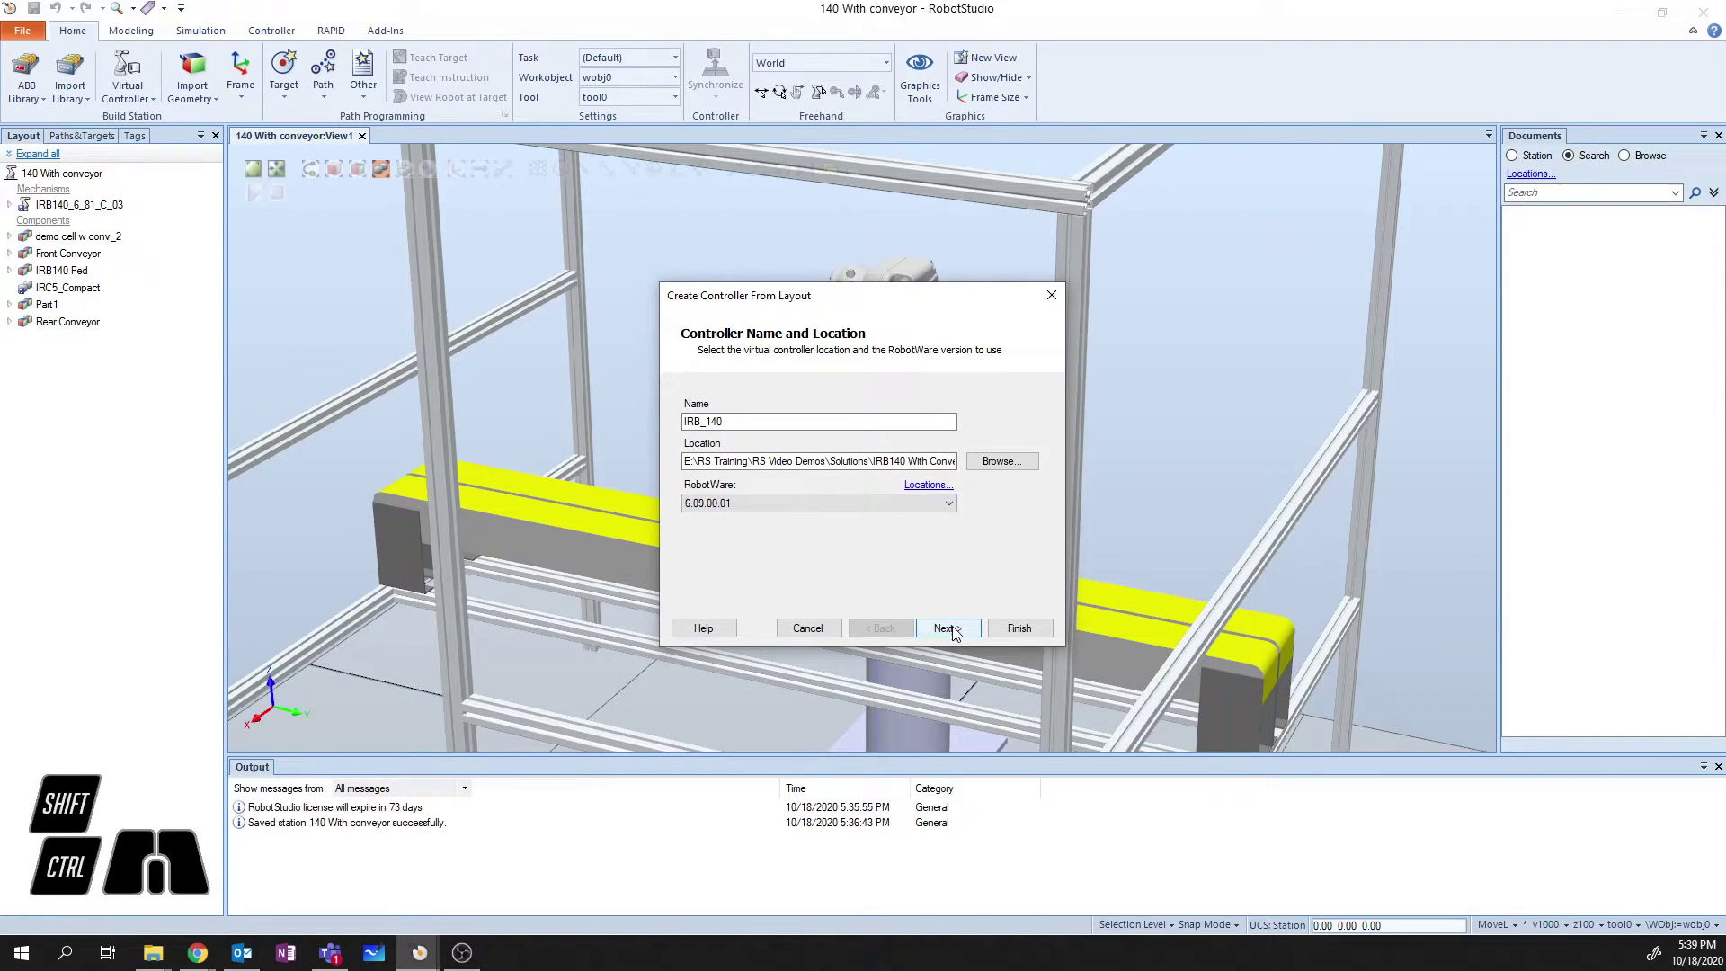
Advance the wizard to mechanism selection with IRB140_6_81_C_03 included.
{"action": "left_click", "coordinate": [958, 631]}
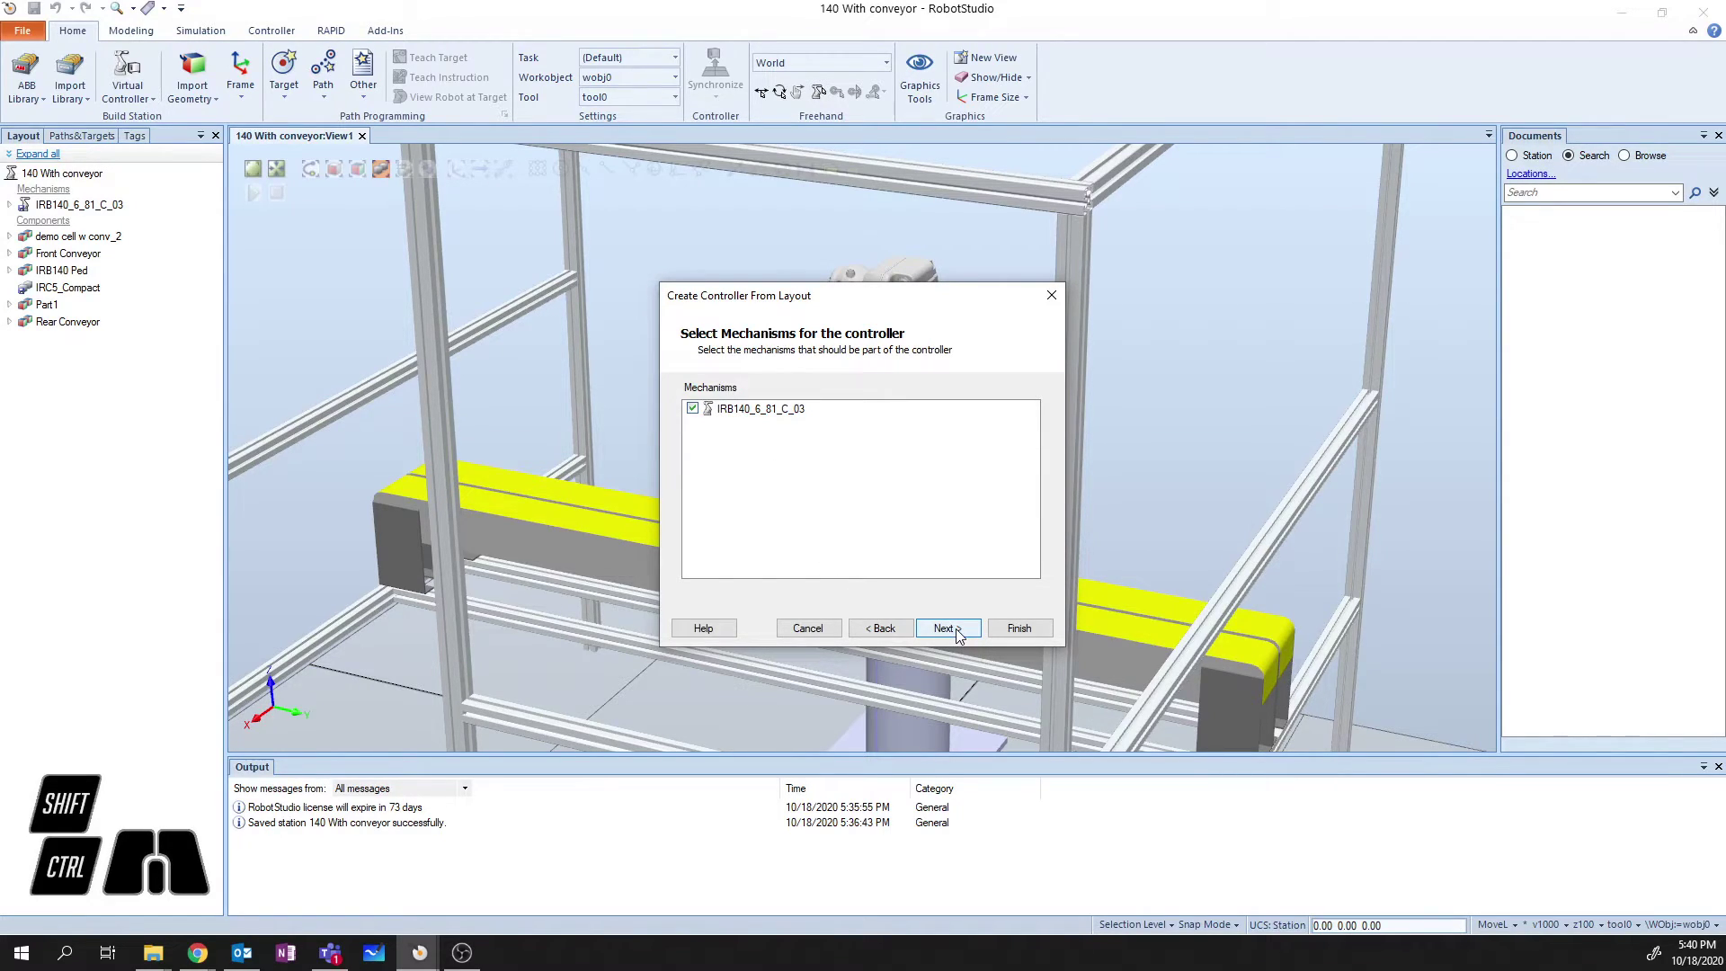
Advance to Controller Options and bring up the full system options list.
{"action": "left_click", "coordinate": [962, 634]}
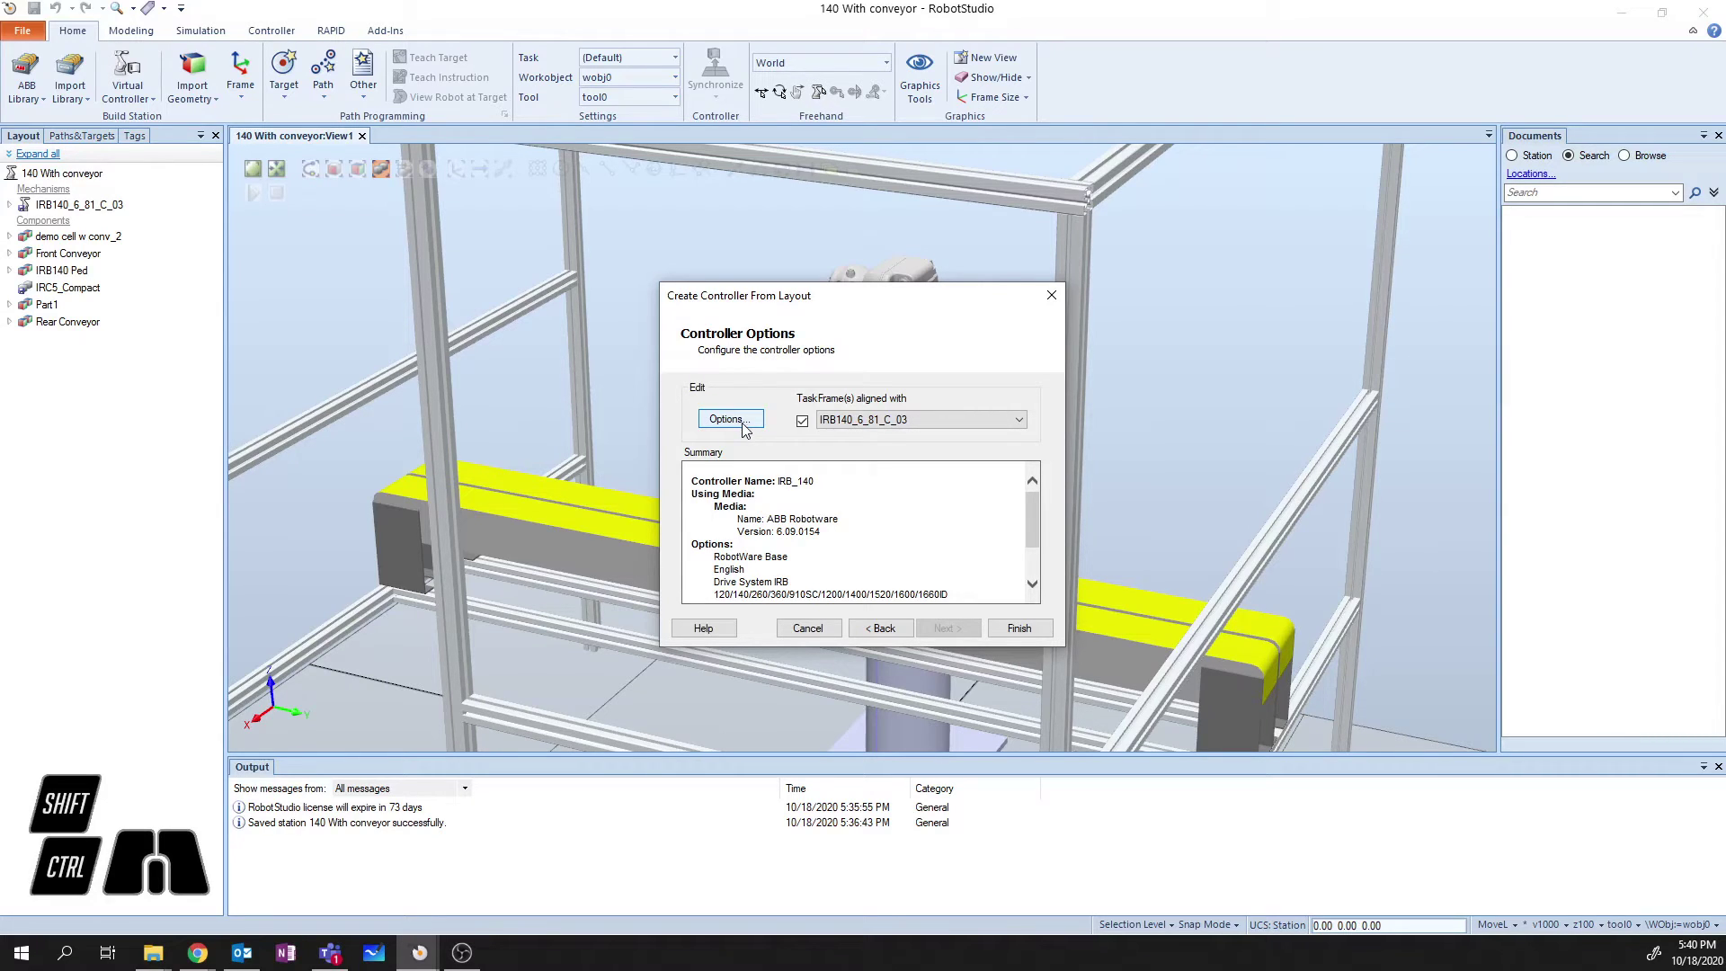
{"action": "left_click", "coordinate": [747, 428]}
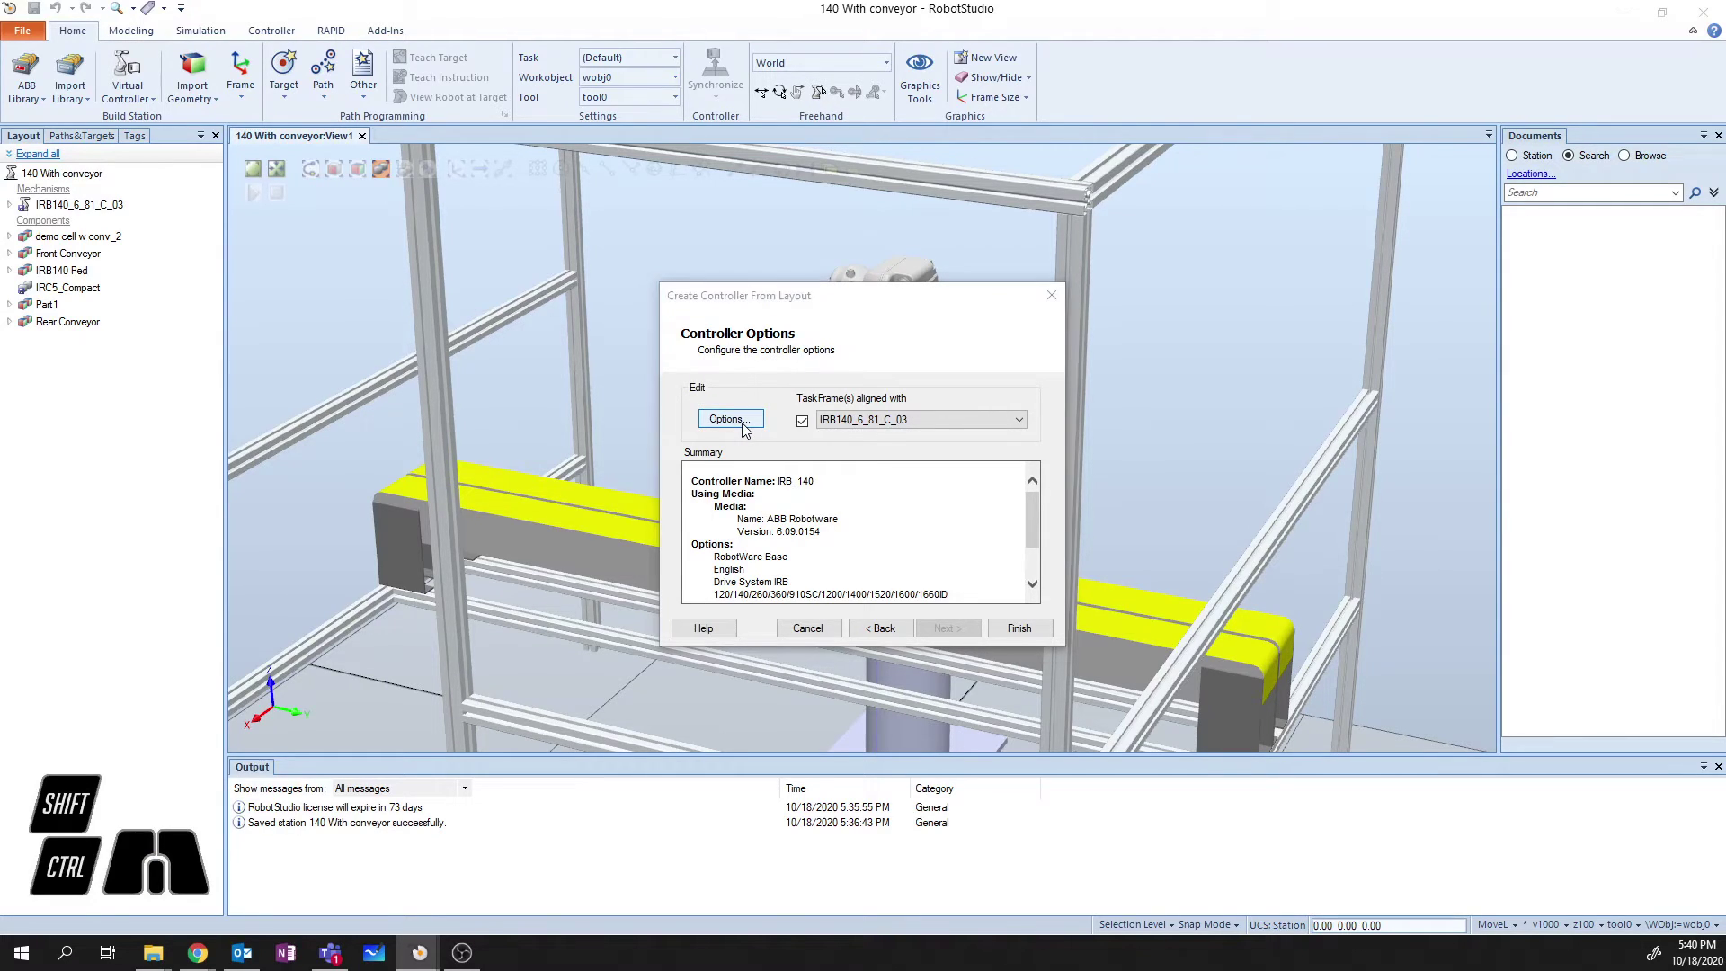
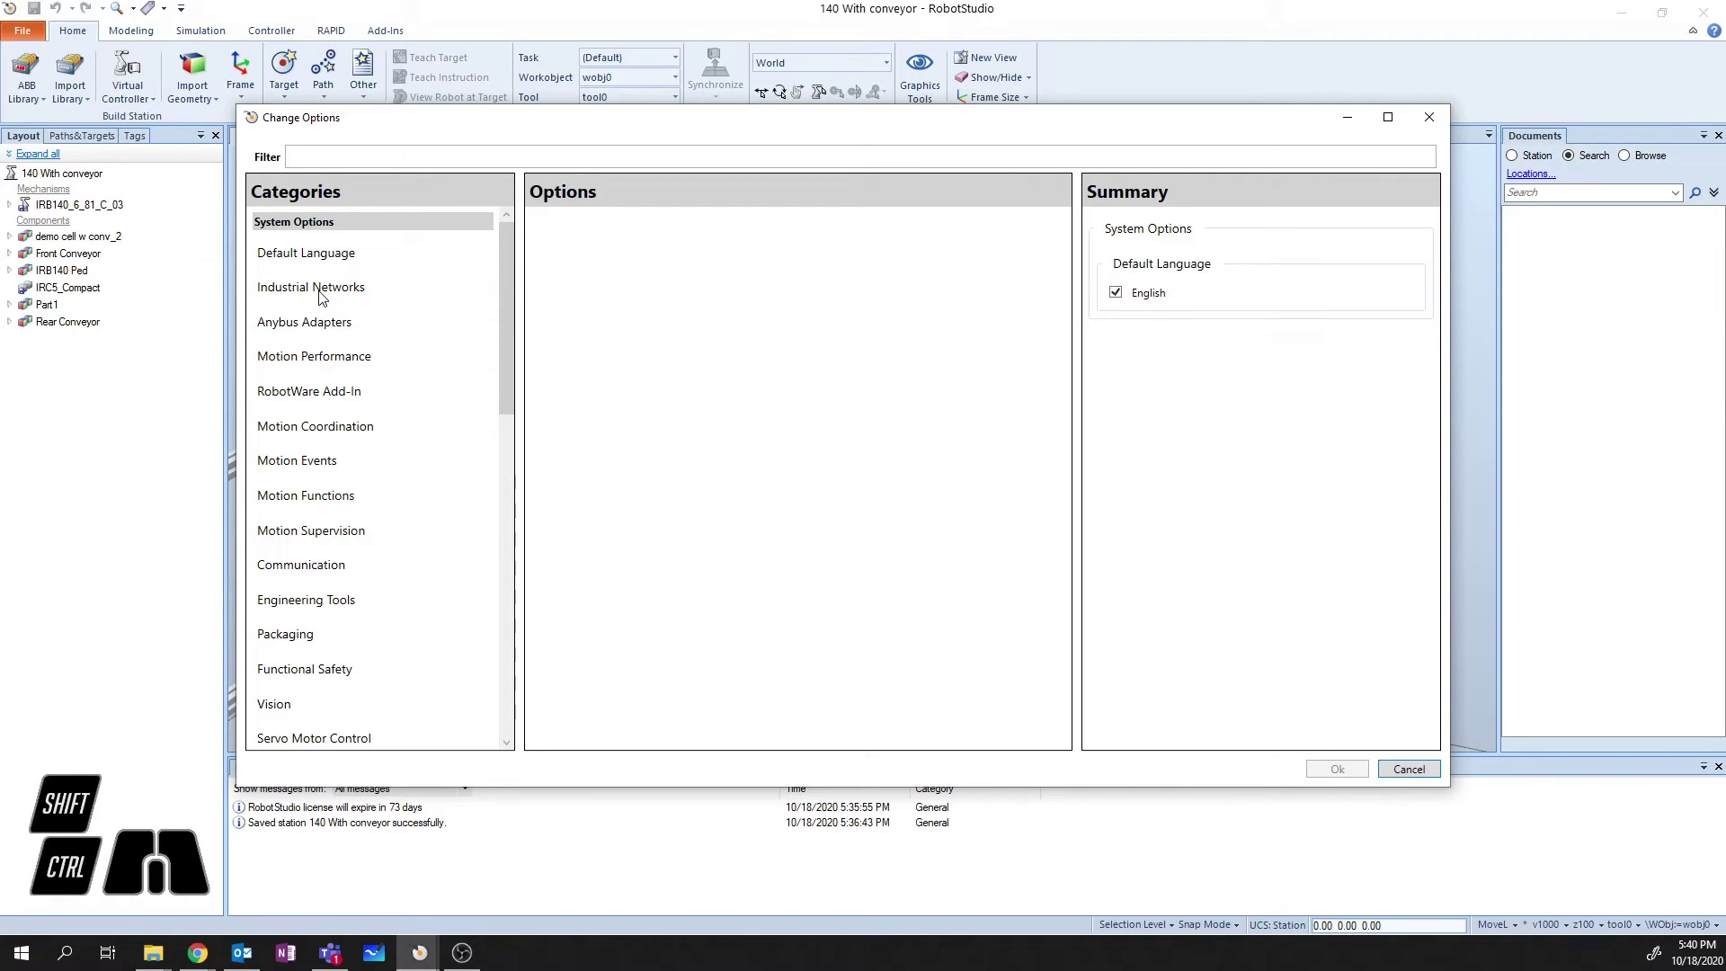
Under Industrial Networks, add 709-1 DeviceNet Master/Slave and 841-1 EtherNet/IP Scanner/Adapter.
{"action": "left_click", "coordinate": [324, 296]}
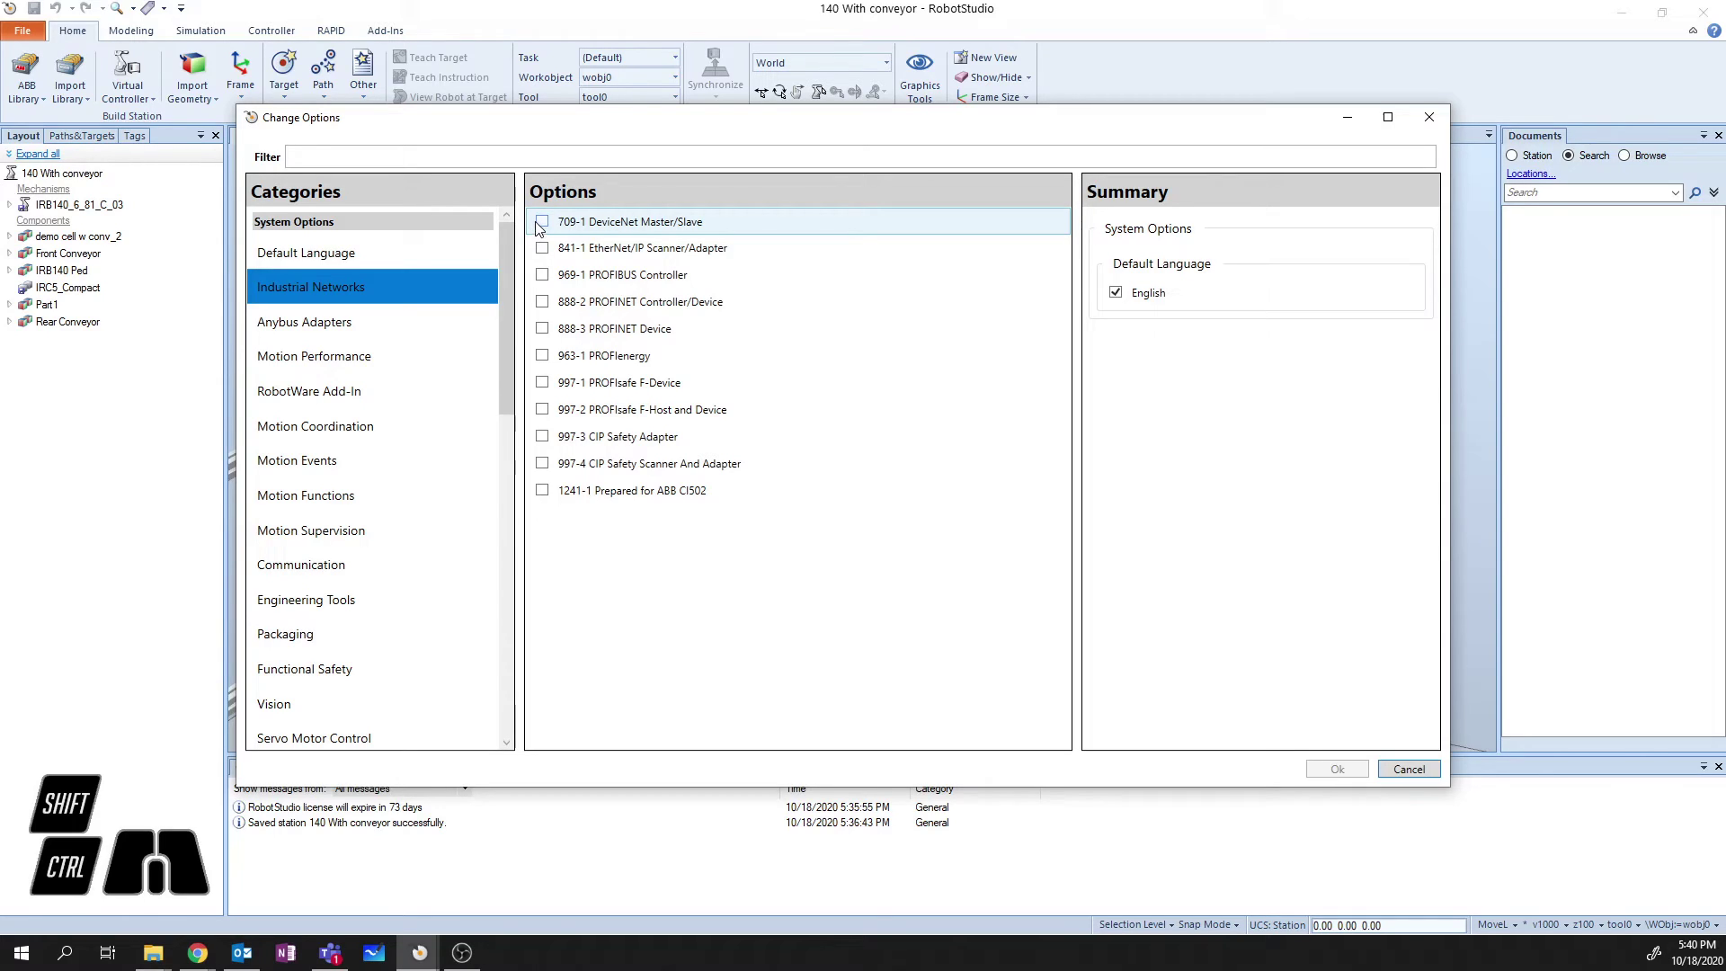
{"action": "left_click", "coordinate": [545, 225]}
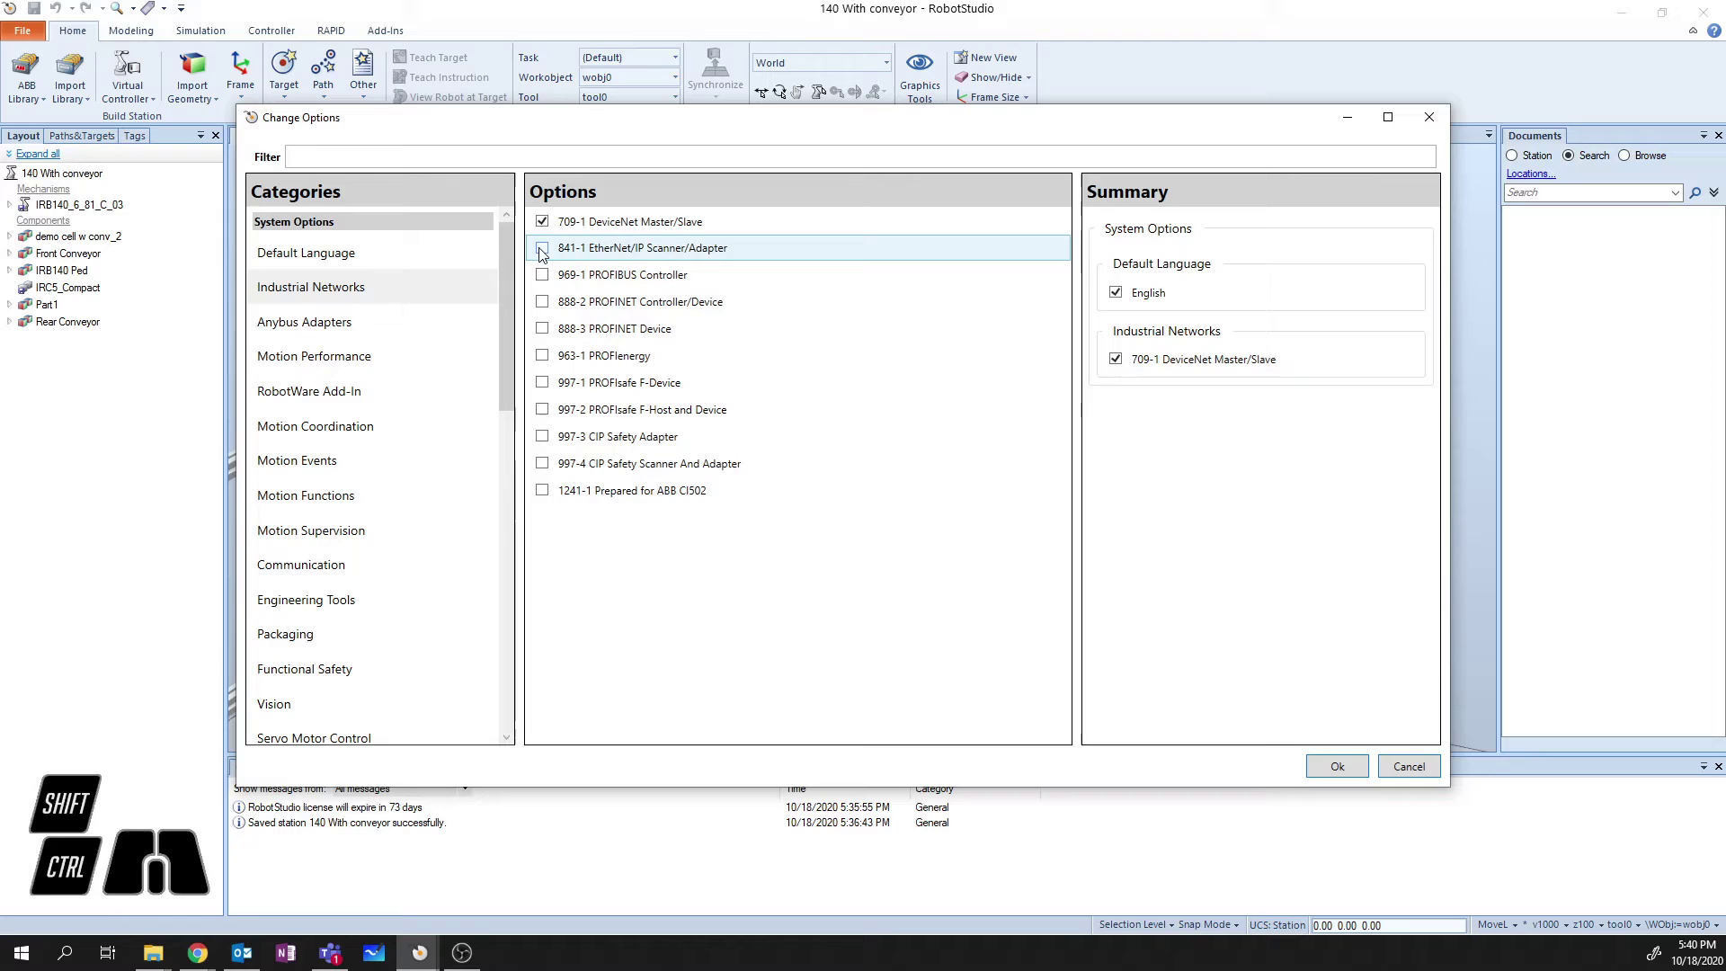
{"action": "left_click", "coordinate": [544, 253]}
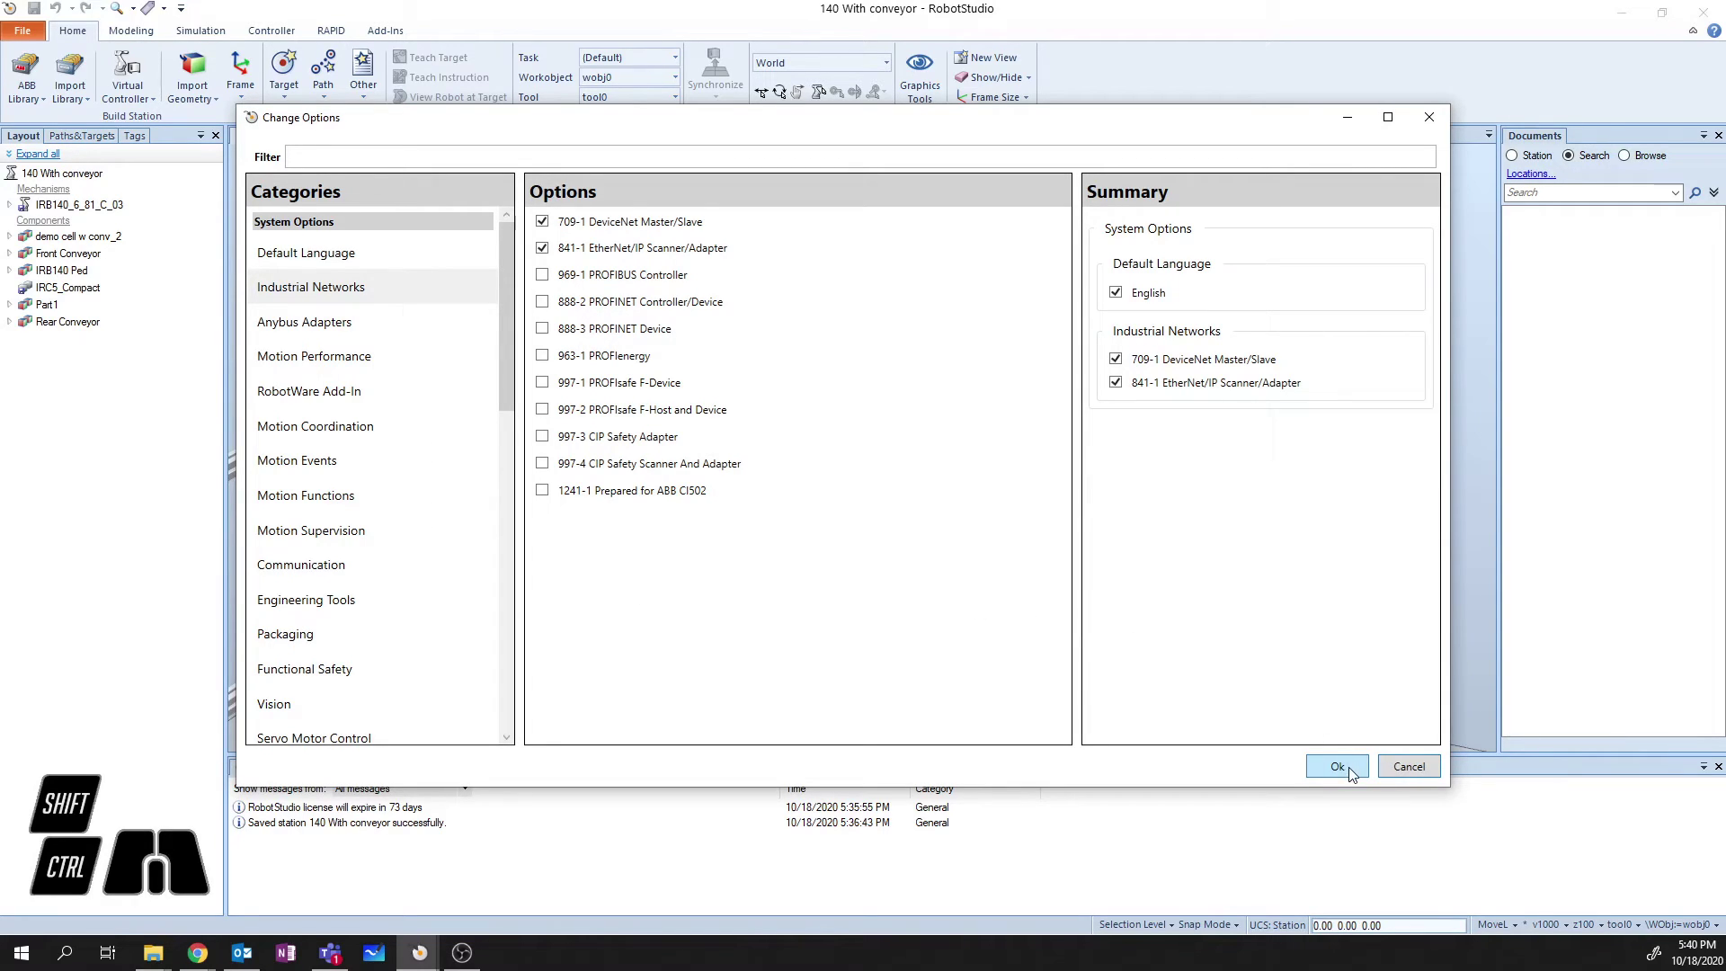
Confirm the chosen system options so the summary lists 709-1 and 841-1.
{"action": "left_click", "coordinate": [1349, 774]}
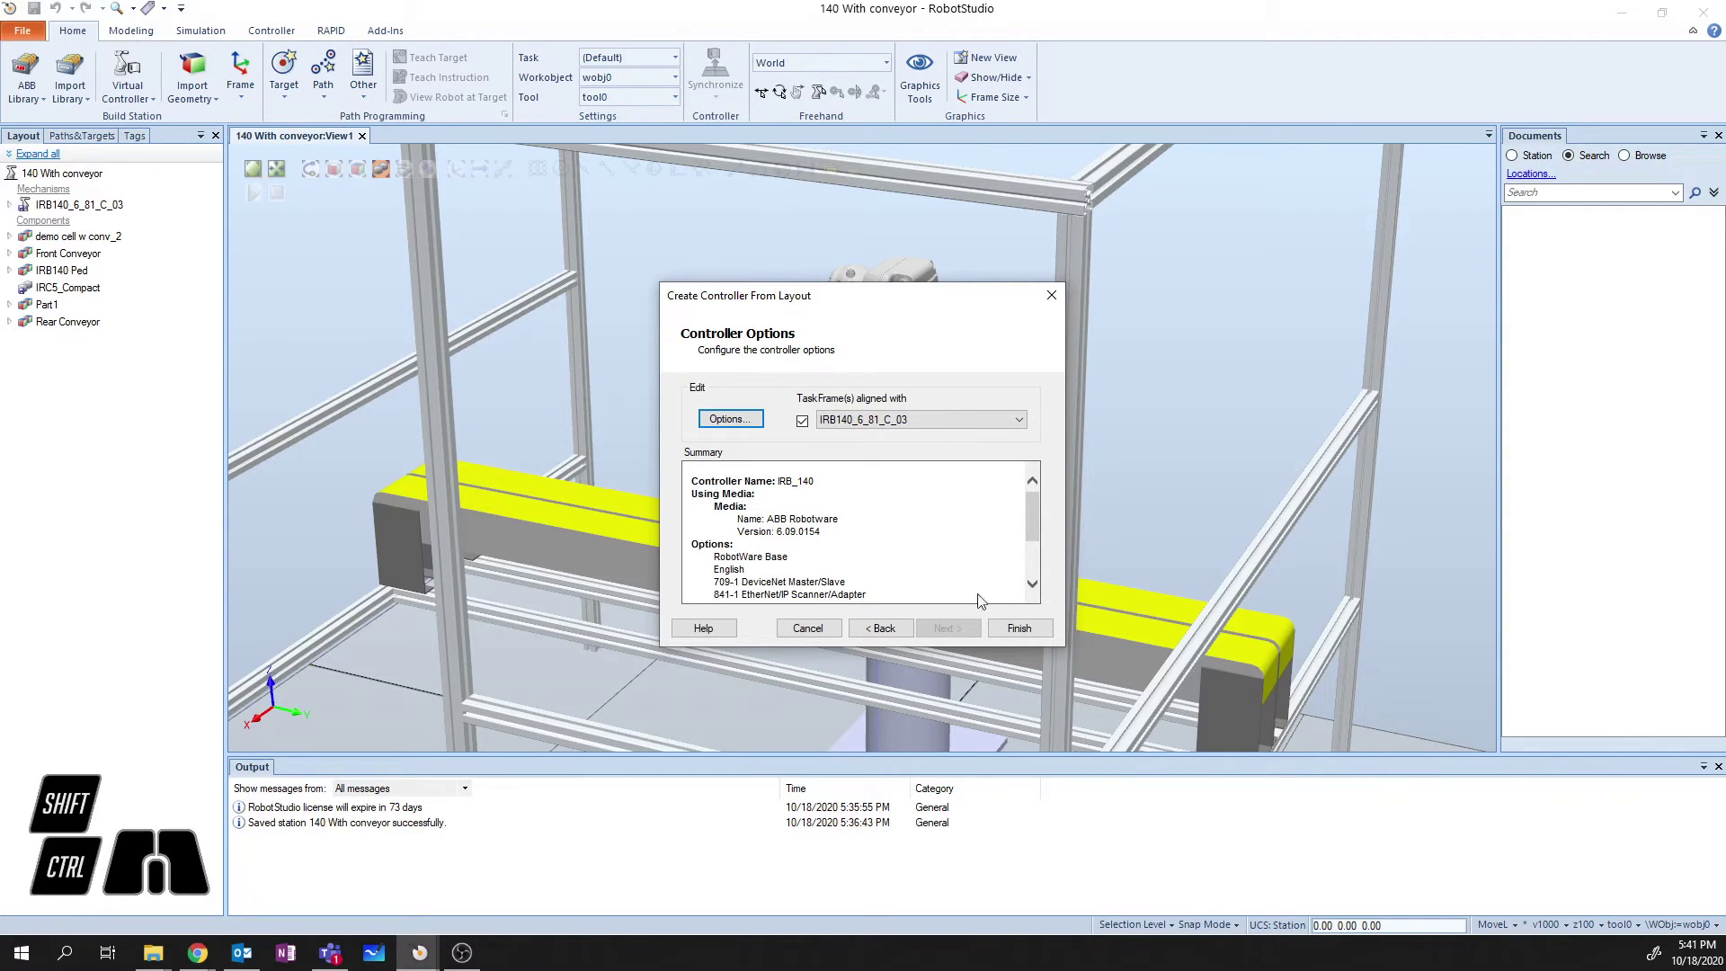
Finish creating controller IRB_140 and check Controller Status shows it Started in Auto.
{"action": "left_click", "coordinate": [1036, 638]}
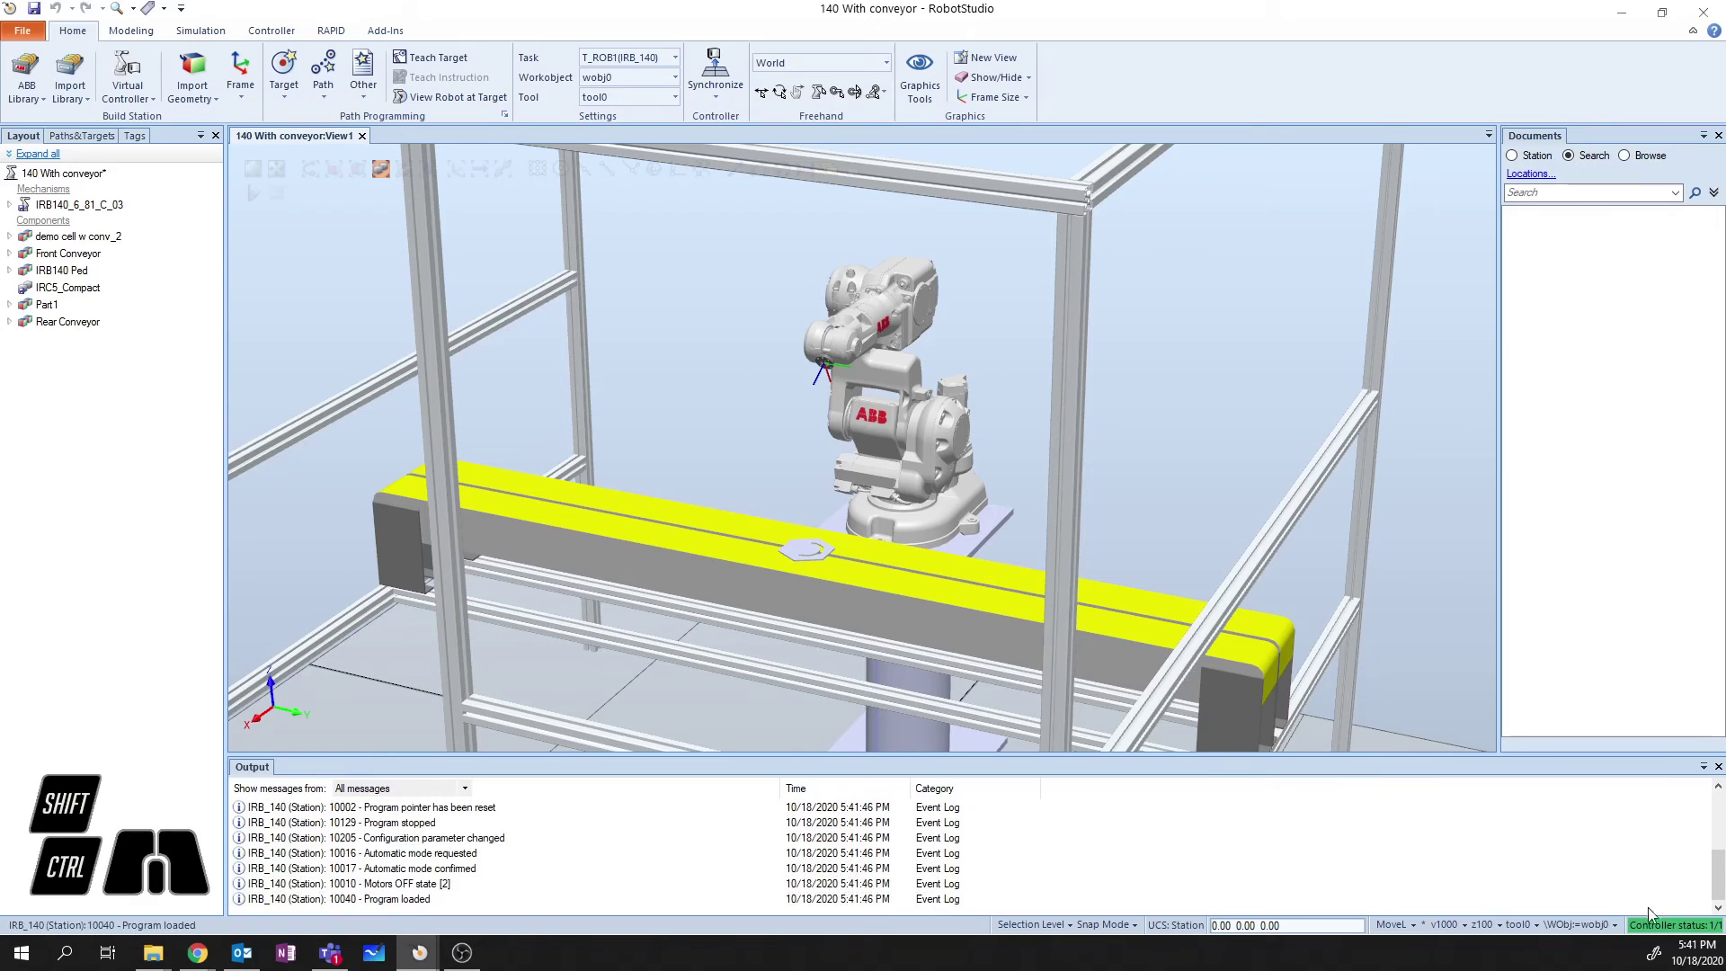
{"action": "left_click", "coordinate": [1653, 930]}
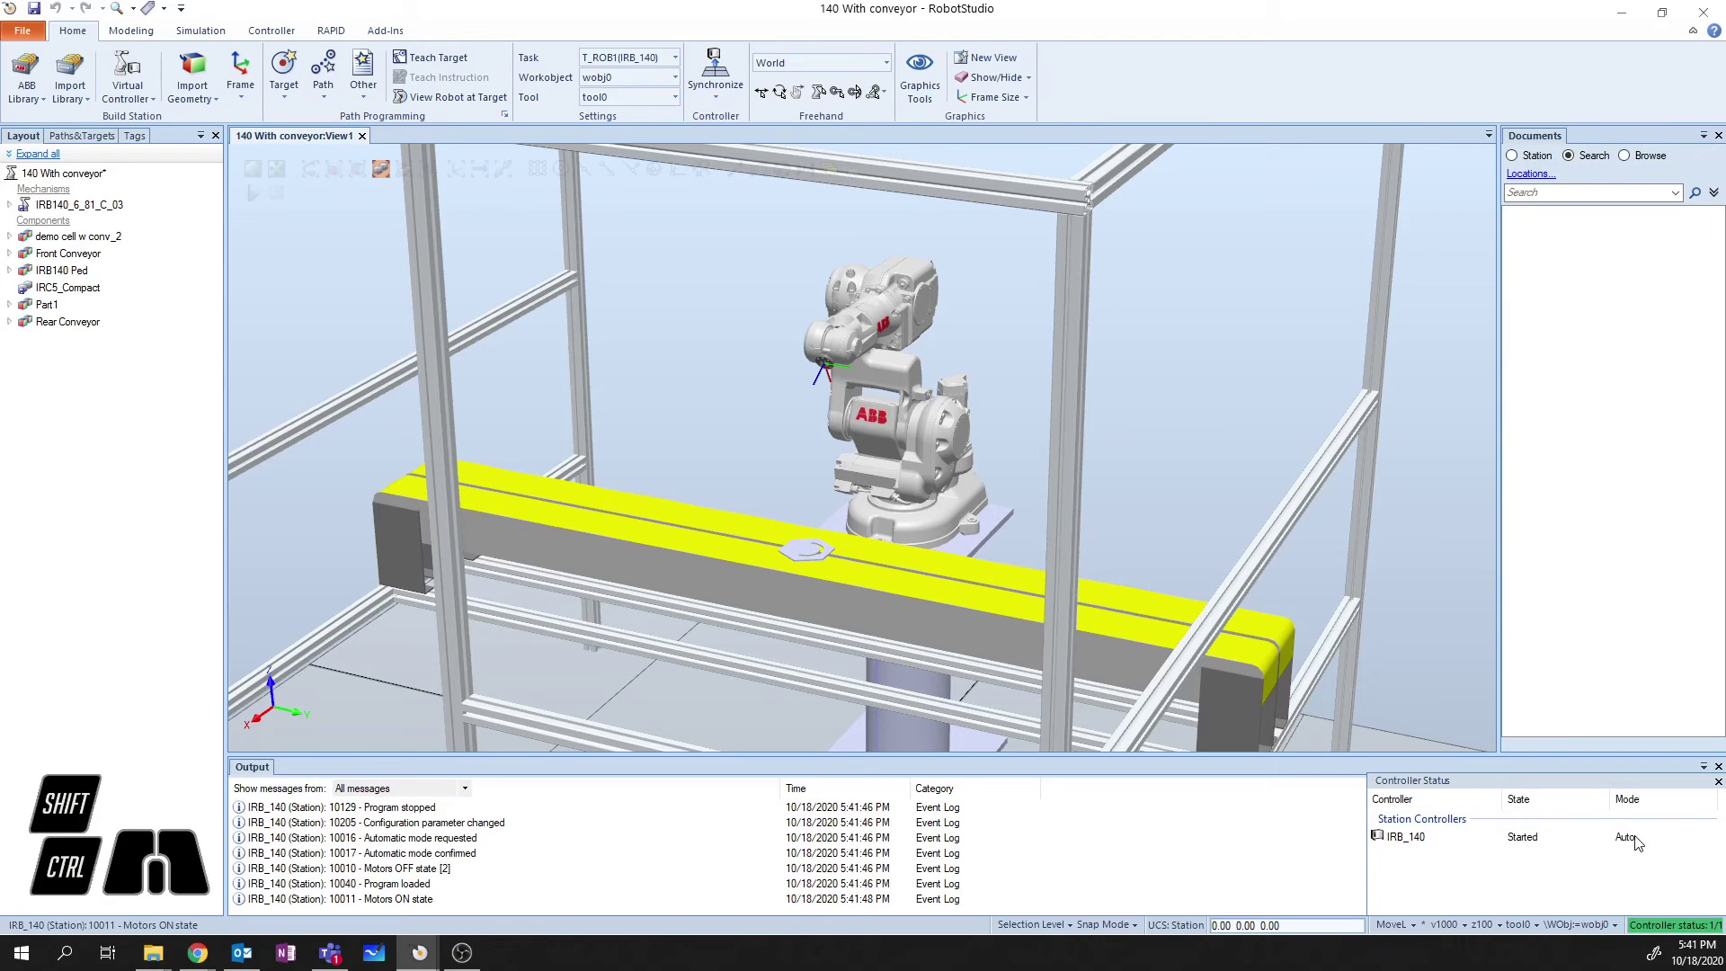
{"action": "left_click", "coordinate": [1077, 870]}
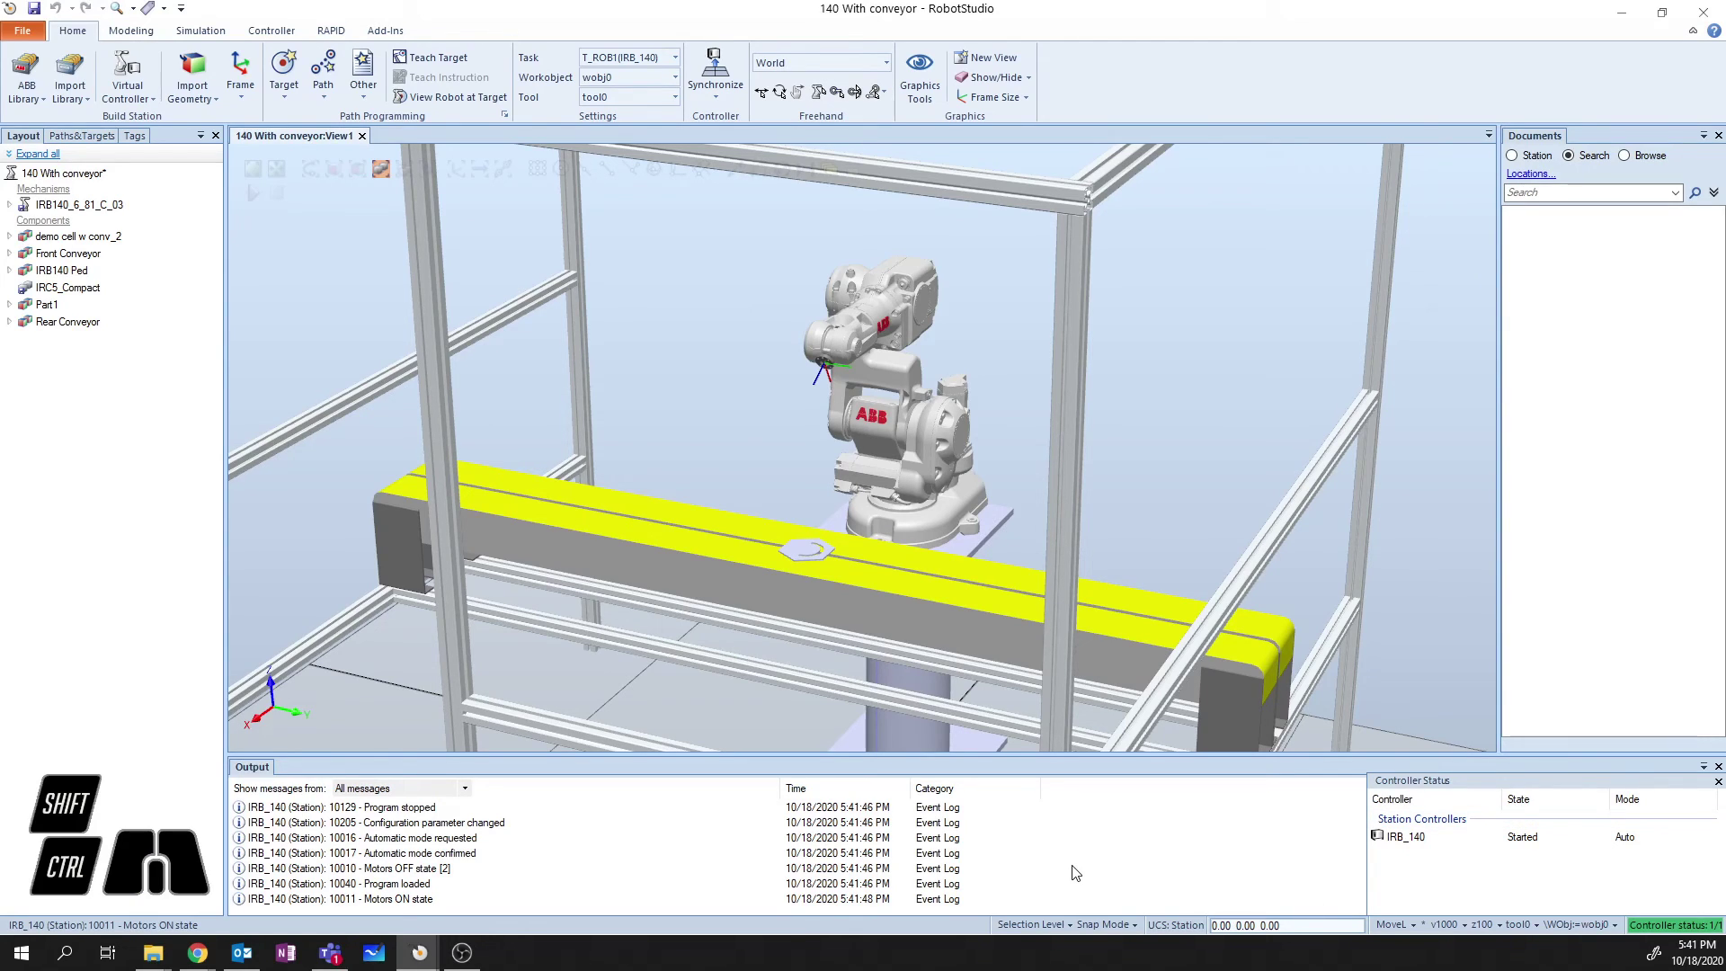